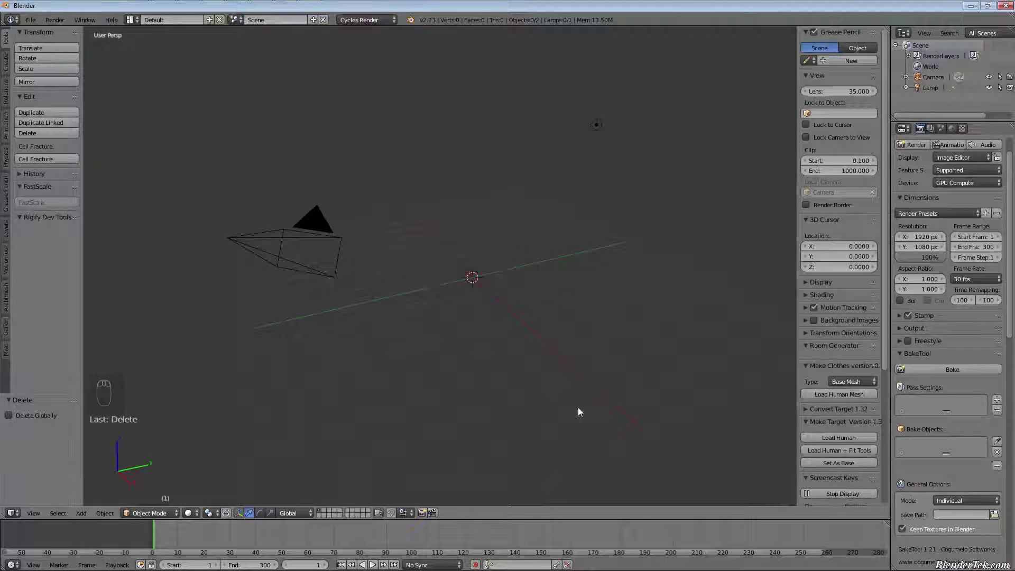
Delete the lamp and add a new cube, extruding it into a long open trough.
{"action": "left_click_drag", "start_coordinate": [502, 260], "coordinate": [526, 202]}
{"action": "key", "text": "shift+x"}
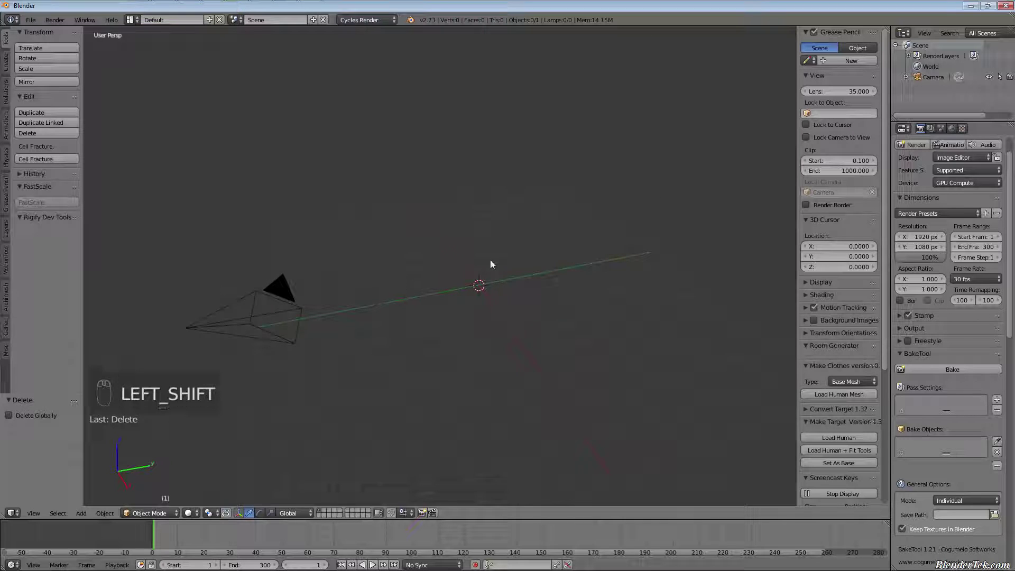
{"action": "key", "text": "shift+a"}
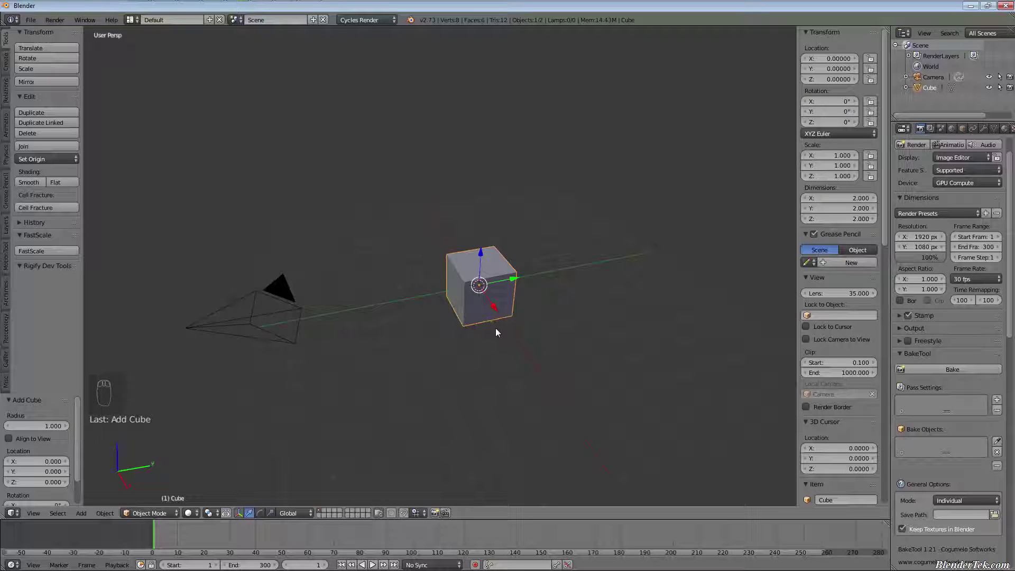
{"action": "key", "text": "s"}
{"action": "key", "text": "ctrl+z"}
{"action": "key", "text": "f"}
Smooth the trough with a Subdivision Surface modifier at View level 3.
{"action": "left_click", "coordinate": [473, 335]}
{"action": "key", "text": "a"}
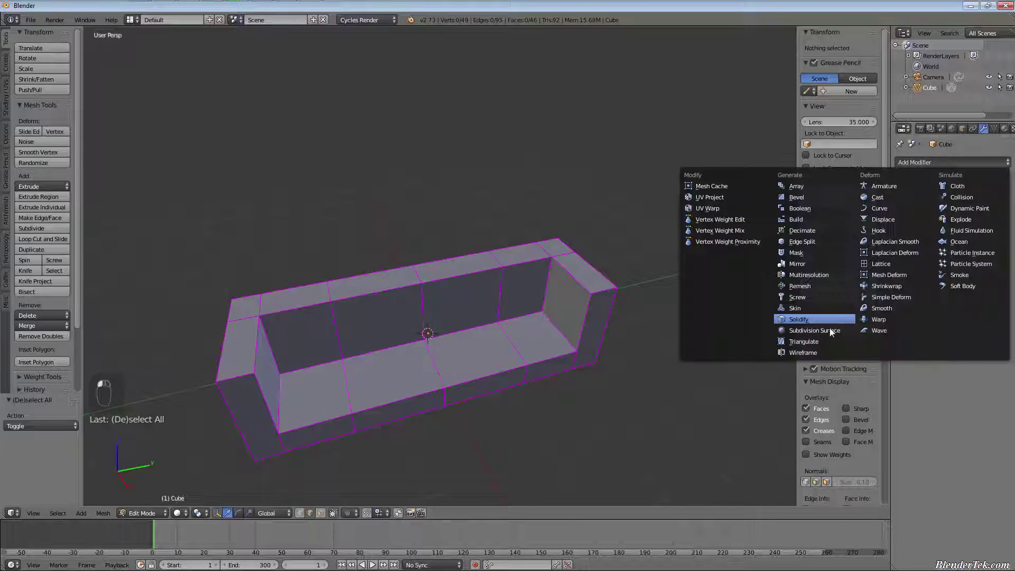
{"action": "left_click", "coordinate": [835, 335]}
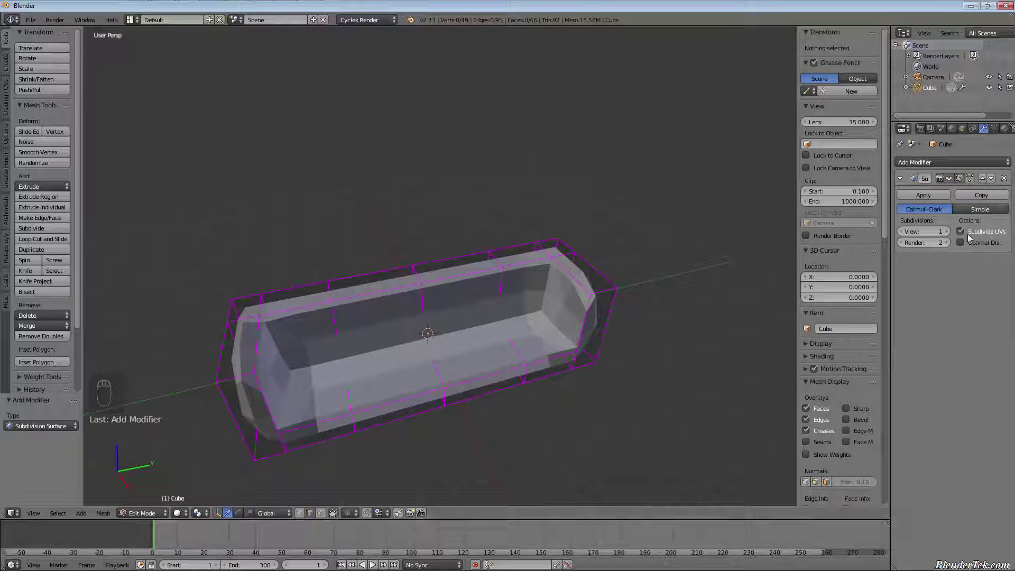
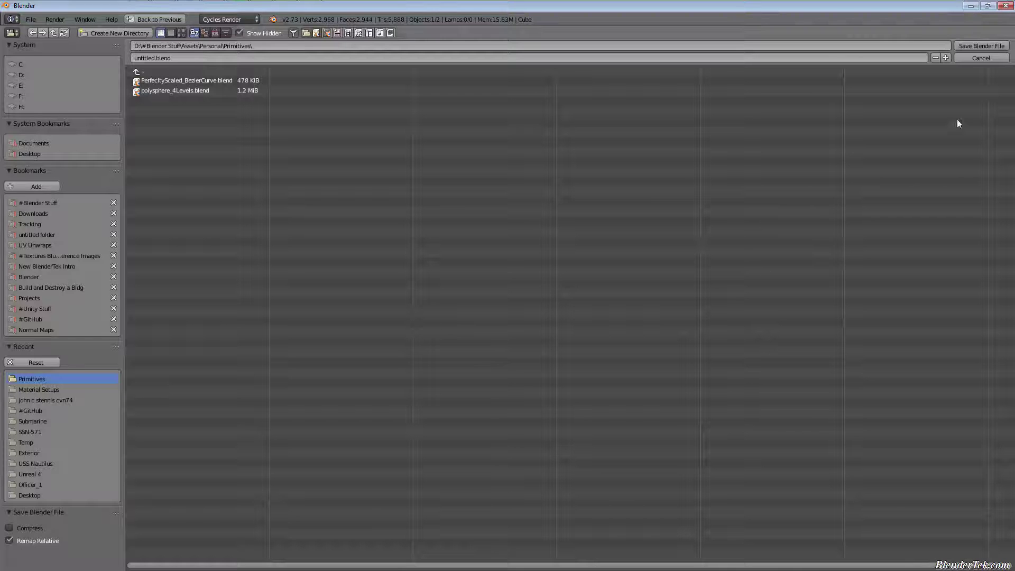
Cancel the save browser, show the Material tab and browse File > Link/Append.
{"action": "key", "text": "ctrl+s"}
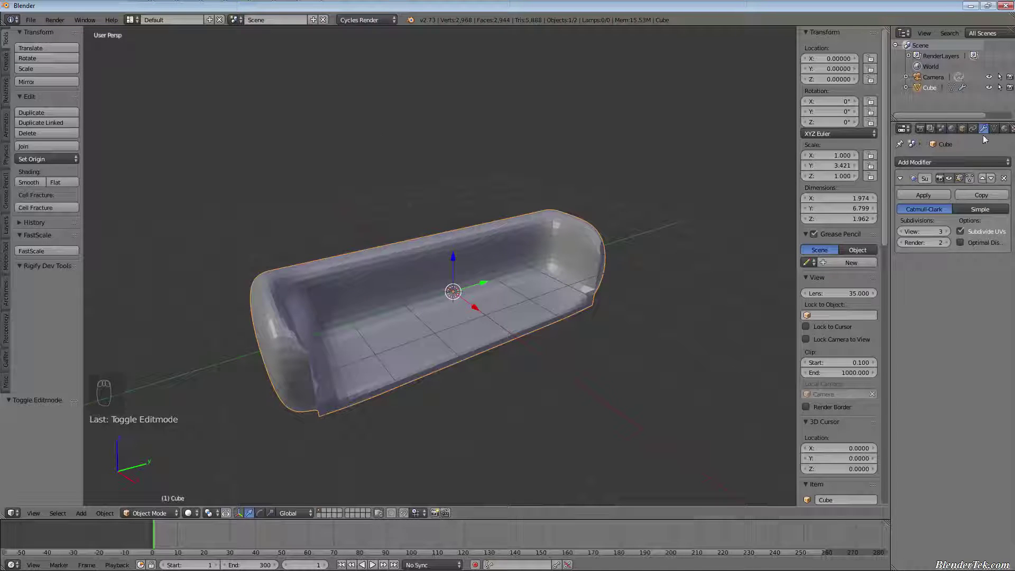
{"action": "left_click_drag", "start_coordinate": [1005, 139], "coordinate": [39, 36]}
{"action": "left_click_drag", "start_coordinate": [39, 24], "coordinate": [103, 191]}
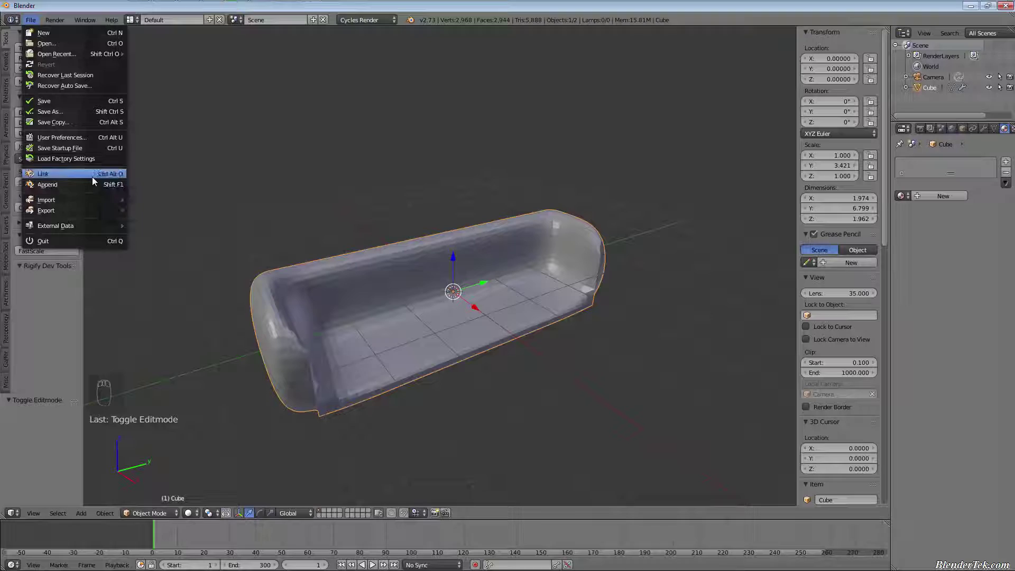
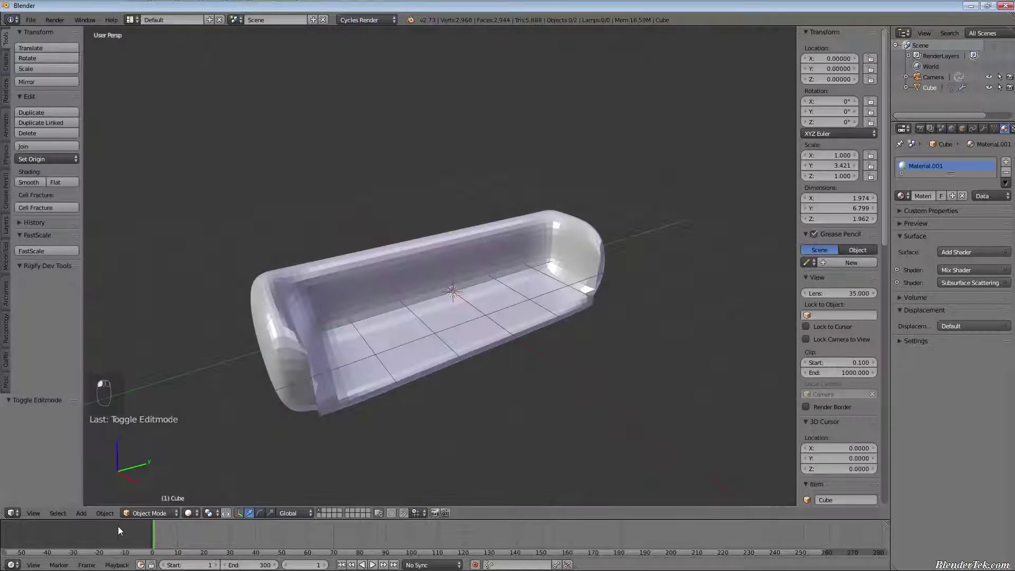
Switch the viewport to Rendered shading and view the path-traced trough.
{"action": "left_click_drag", "start_coordinate": [201, 520], "coordinate": [230, 443]}
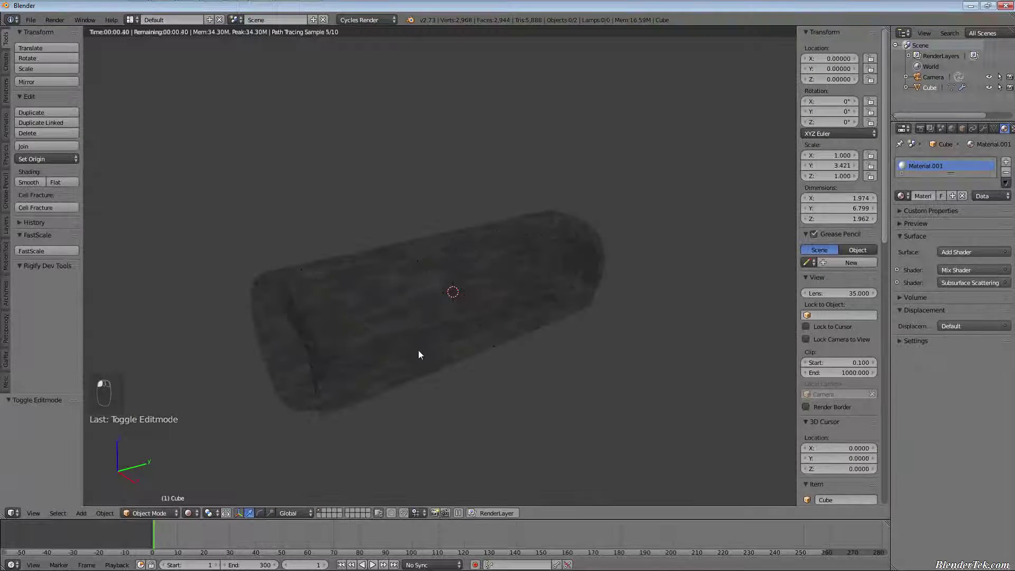
{"action": "left_click", "coordinate": [440, 330]}
{"action": "left_click_drag", "start_coordinate": [439, 329], "coordinate": [583, 235]}
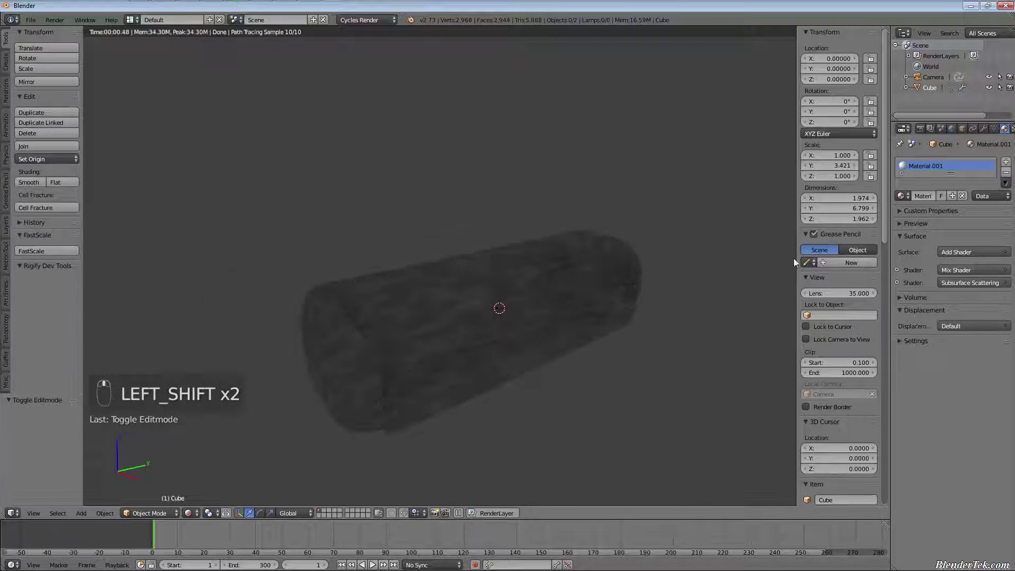
{"action": "left_click_drag", "start_coordinate": [68, 89], "coordinate": [192, 539]}
{"action": "left_click_drag", "start_coordinate": [194, 515], "coordinate": [486, 293]}
Delete the trough and add a new cube scaled into a thin, wide slab.
{"action": "right_click", "coordinate": [393, 330]}
{"action": "key", "text": "x"}
{"action": "key", "text": "shift+a"}
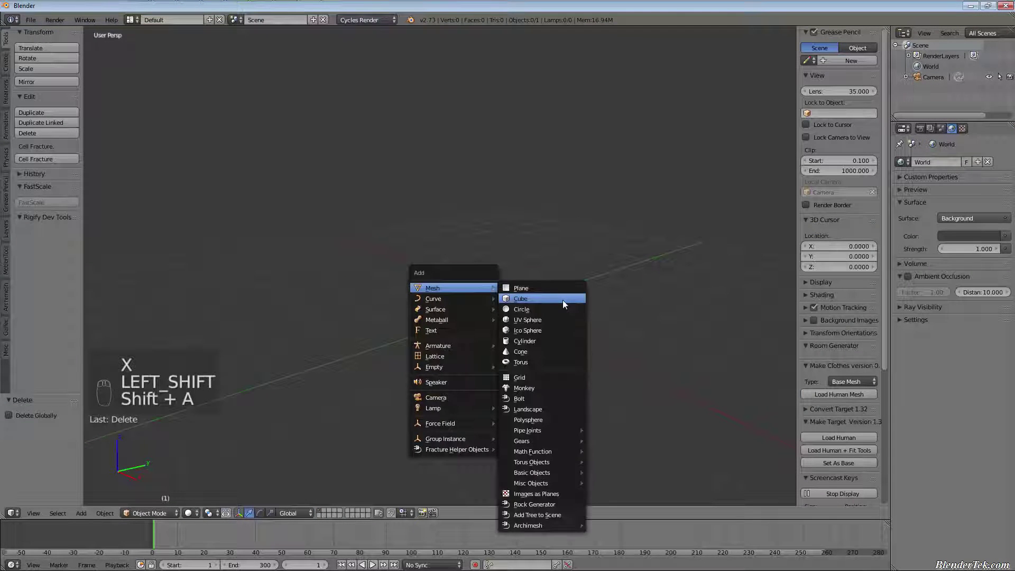
{"action": "key", "text": "s"}
{"action": "key", "text": "s"}
{"action": "key", "text": "s"}
{"action": "key", "text": "s"}
{"action": "left_click_drag", "start_coordinate": [517, 380], "coordinate": [483, 282]}
Move the slab up along the Z axis so it stands above the origin.
{"action": "key", "text": "g"}
{"action": "left_click_drag", "start_coordinate": [500, 308], "coordinate": [606, 409]}
{"action": "key", "text": "g"}
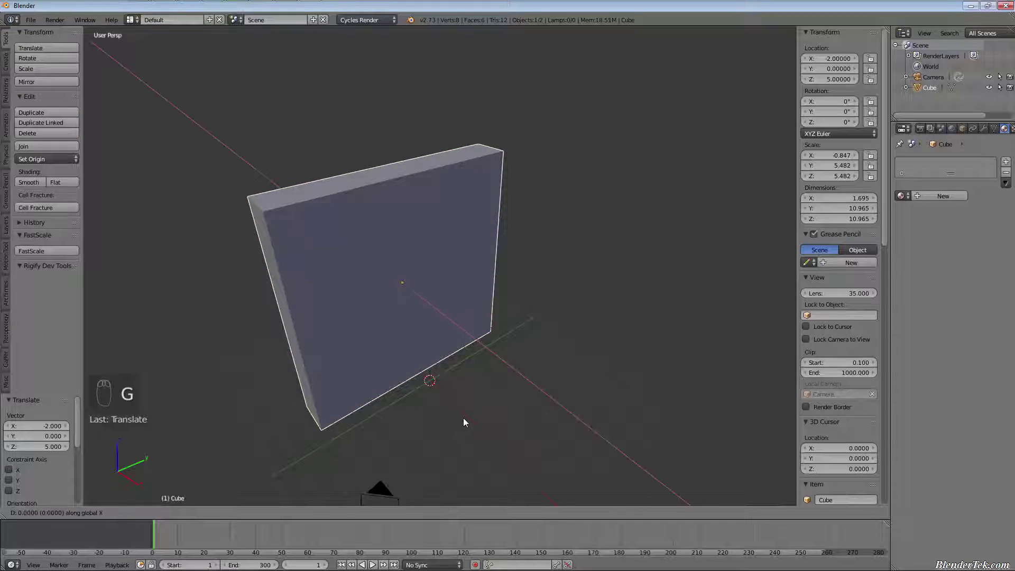
{"action": "key", "text": "g"}
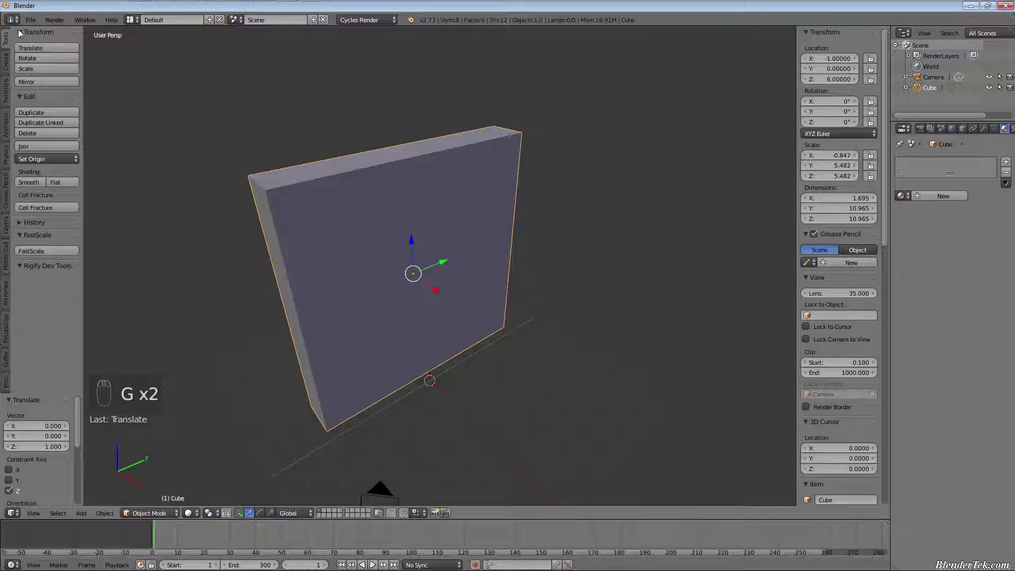
{"action": "left_click_drag", "start_coordinate": [34, 22], "coordinate": [116, 187]}
{"action": "middle_click", "coordinate": [116, 186]}
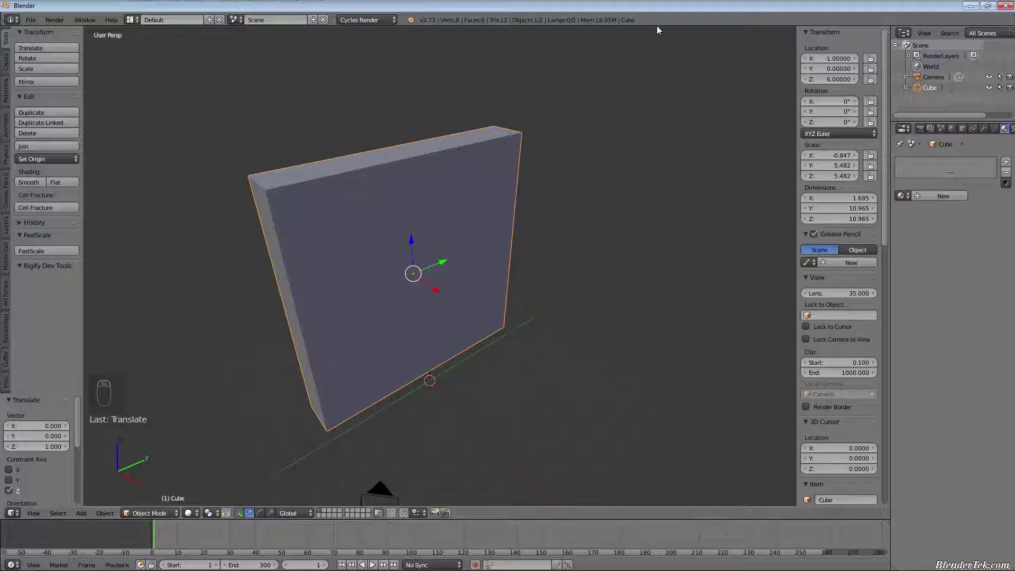
{"action": "left_click_drag", "start_coordinate": [662, 25], "coordinate": [575, 257]}
{"action": "left_click_drag", "start_coordinate": [575, 256], "coordinate": [614, 338]}
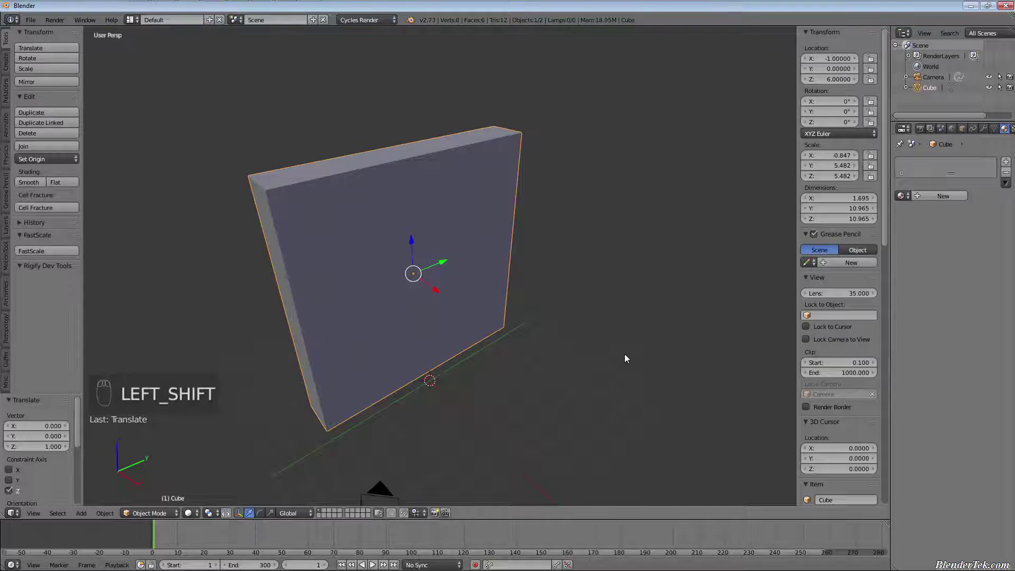
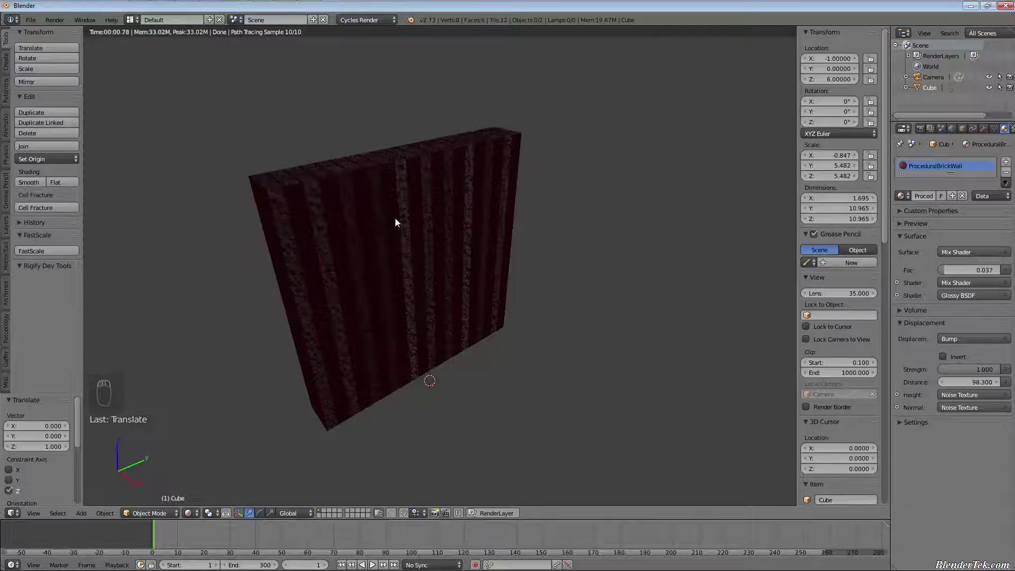
Orbit and zoom around the rendered brick wall, viewing its edge, top and front.
{"action": "left_click_drag", "start_coordinate": [400, 220], "coordinate": [382, 270]}
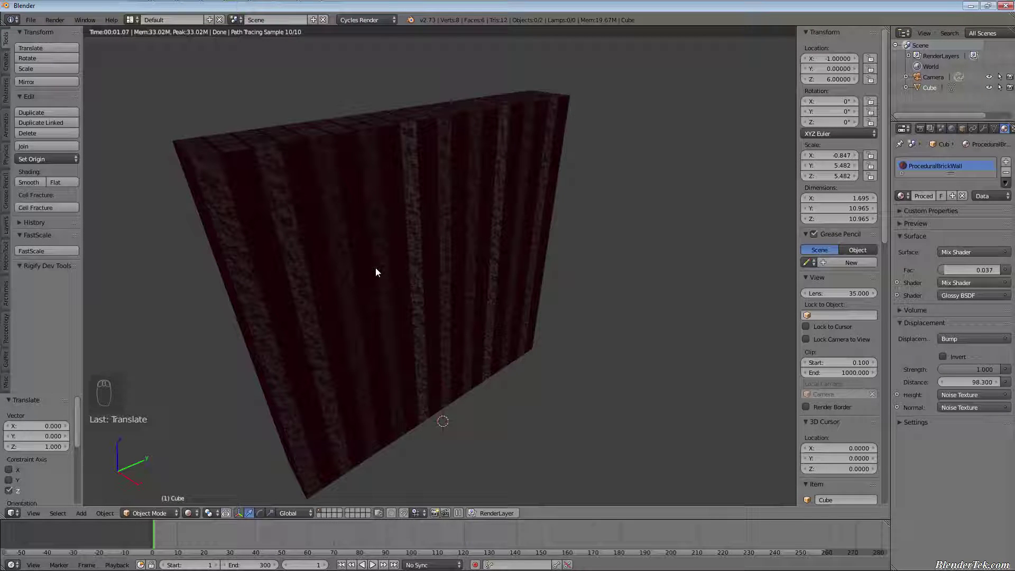
{"action": "left_click_drag", "start_coordinate": [463, 268], "coordinate": [563, 310]}
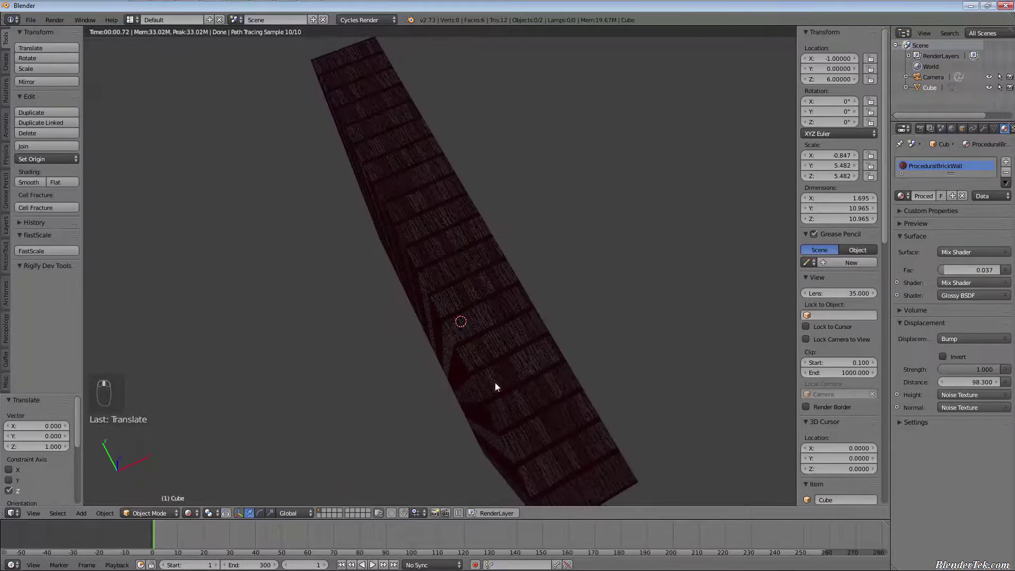
{"action": "middle_click", "coordinate": [554, 331]}
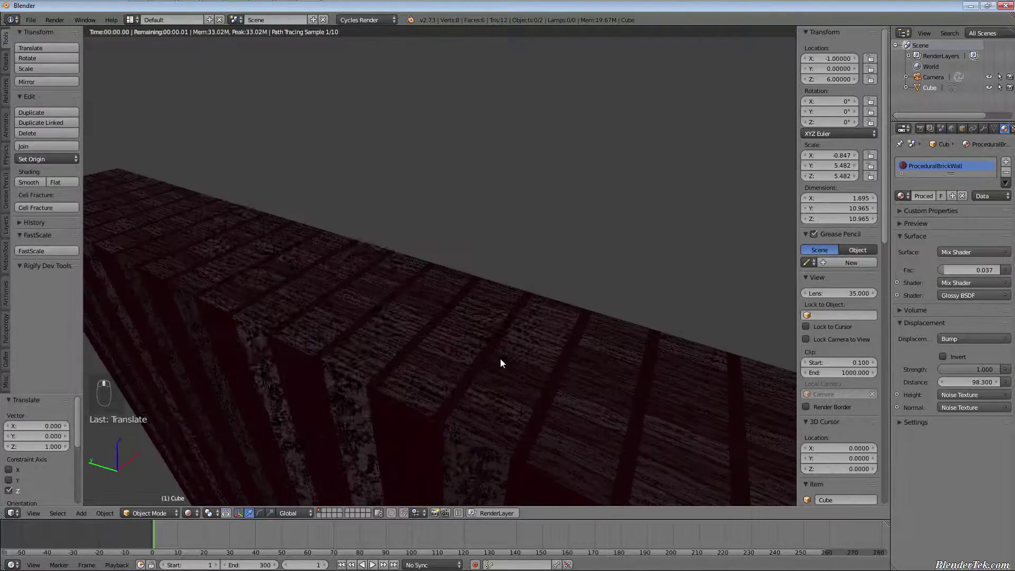
{"action": "left_click_drag", "start_coordinate": [640, 280], "coordinate": [471, 350]}
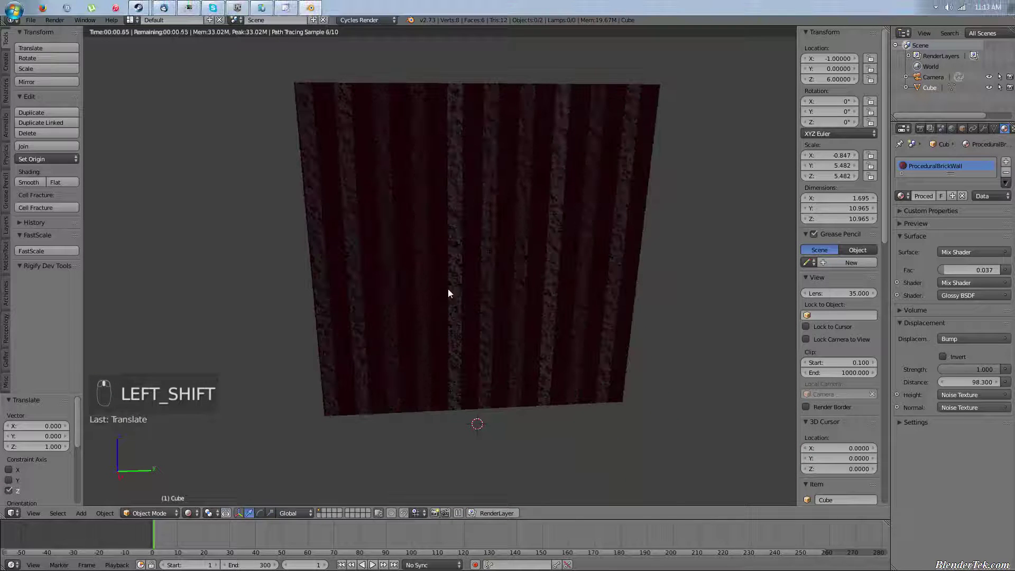
{"action": "left_click_drag", "start_coordinate": [521, 275], "coordinate": [523, 347]}
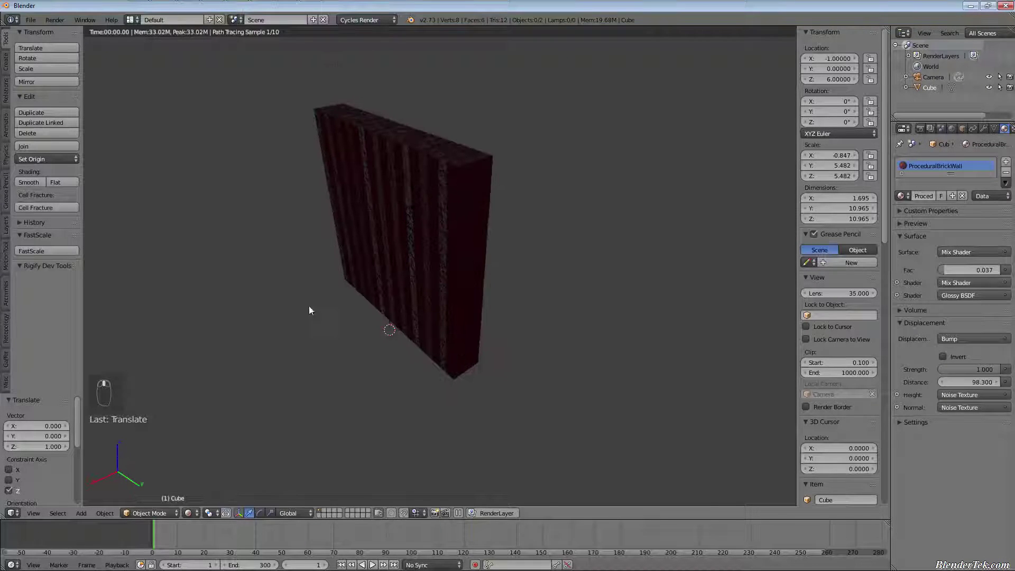
{"action": "left_click_drag", "start_coordinate": [193, 510], "coordinate": [361, 260]}
{"action": "key", "text": "x"}
{"action": "left_click_drag", "start_coordinate": [197, 295], "coordinate": [250, 269]}
{"action": "key", "text": "h"}
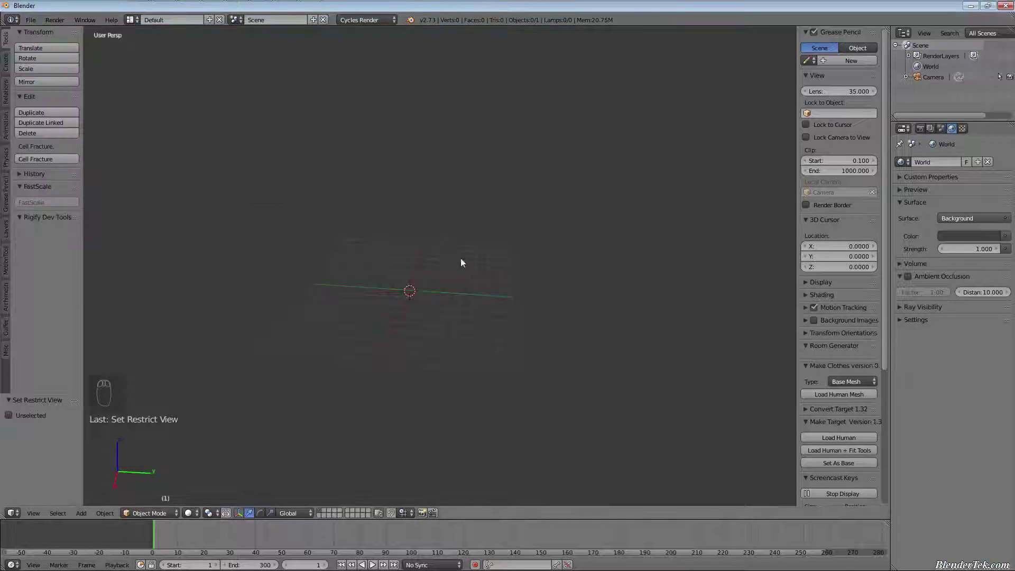
{"action": "left_click_drag", "start_coordinate": [384, 278], "coordinate": [265, 214]}
{"action": "left_click", "coordinate": [71, 37]}
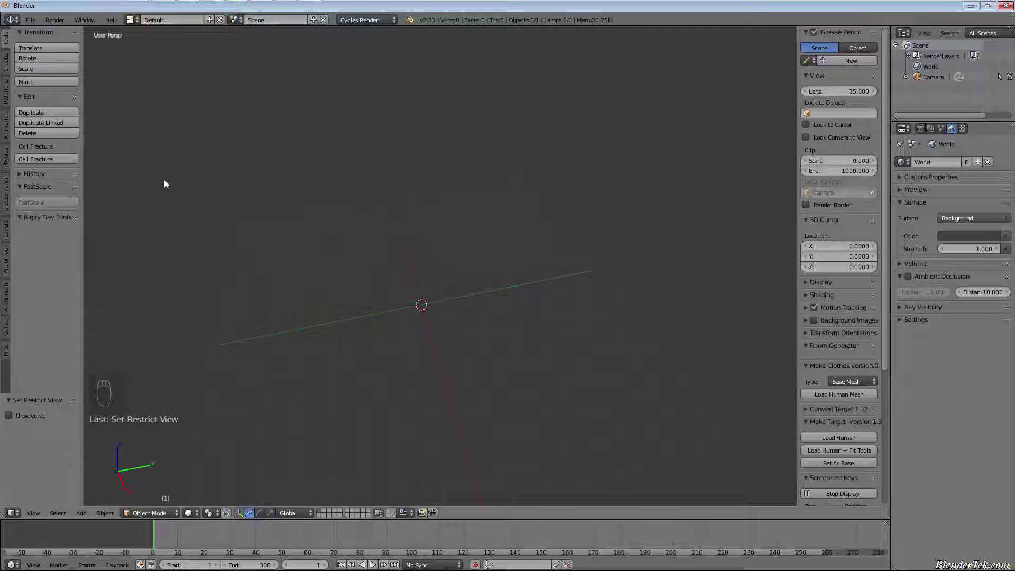
{"action": "left_click_drag", "start_coordinate": [292, 279], "coordinate": [38, 26]}
{"action": "left_click_drag", "start_coordinate": [38, 20], "coordinate": [159, 104]}
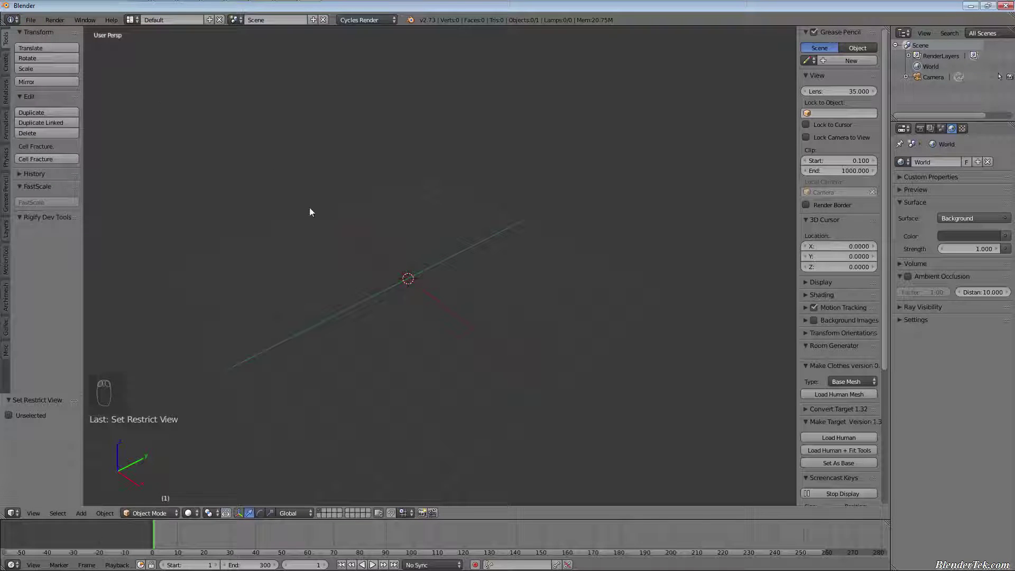
{"action": "key", "text": "shift+a"}
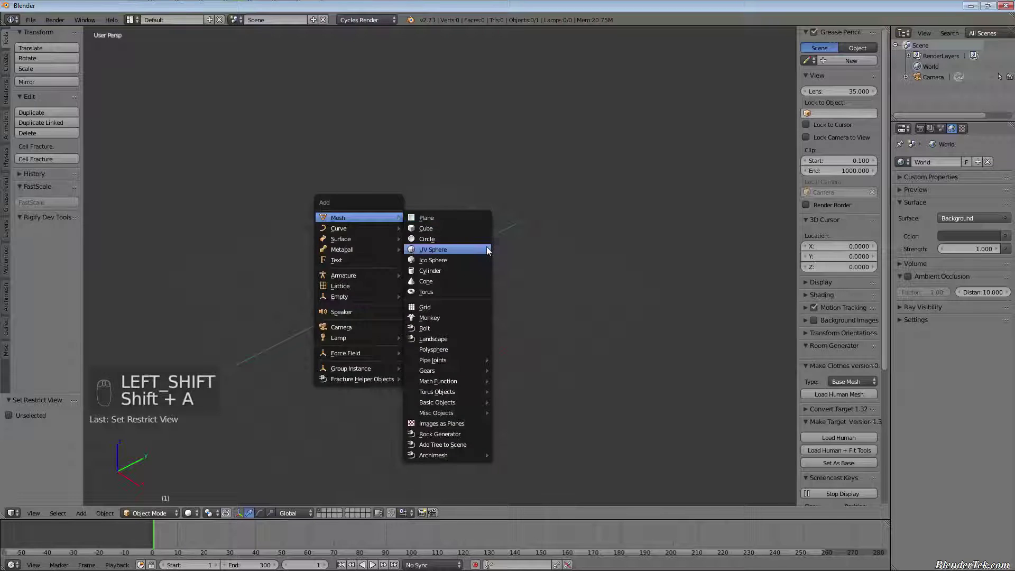
{"action": "left_click_drag", "start_coordinate": [431, 275], "coordinate": [431, 251]}
{"action": "key", "text": "Tab"}
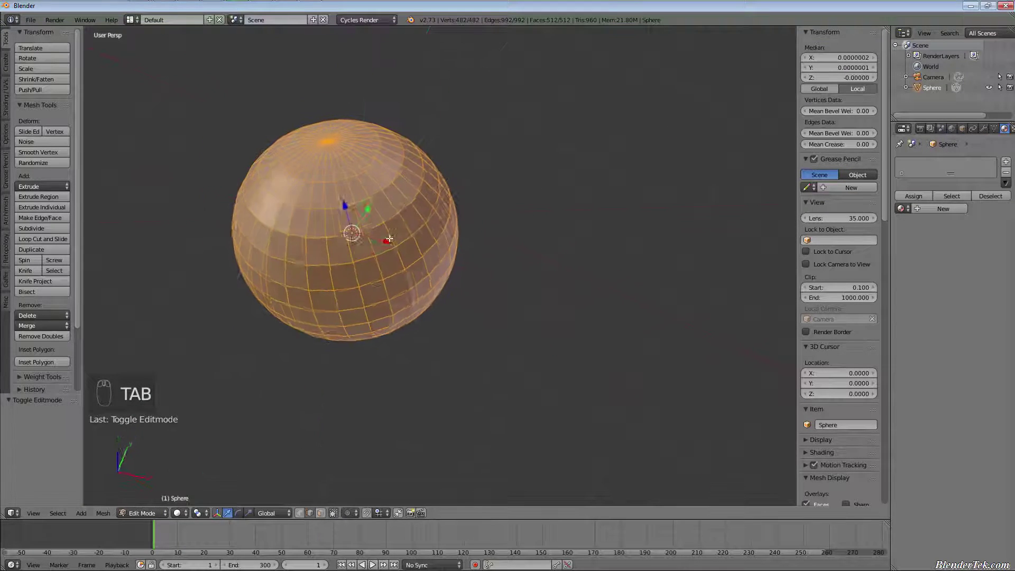
{"action": "key", "text": "x"}
{"action": "key", "text": "ctrl+z"}
{"action": "key", "text": "Tab"}
{"action": "key", "text": "x"}
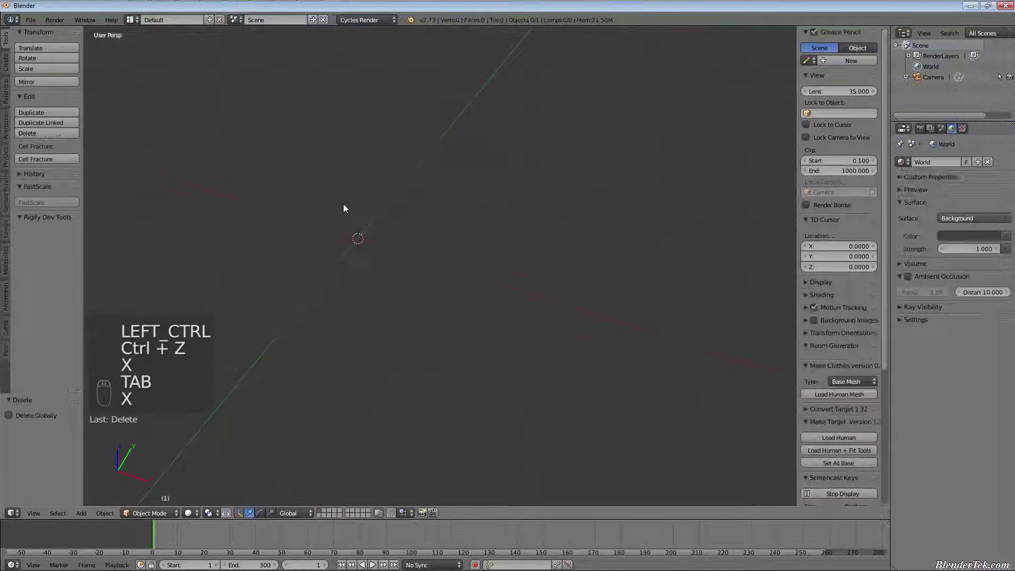
{"action": "key", "text": "shift+a"}
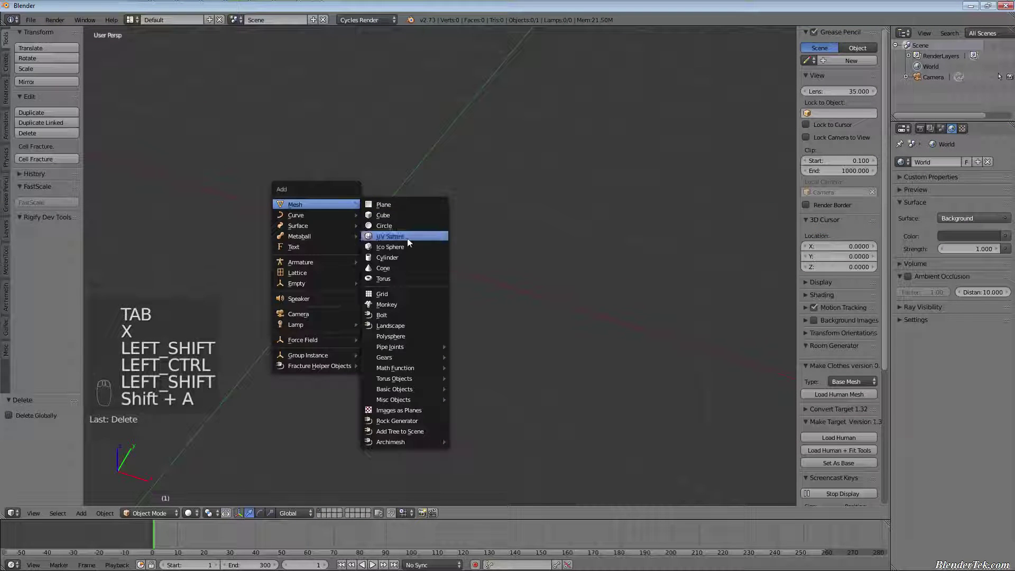
{"action": "key", "text": "Tab"}
{"action": "key", "text": "Tab"}
{"action": "key", "text": "Tab"}
{"action": "key", "text": "x"}
{"action": "key", "text": "Tab"}
{"action": "key", "text": "x"}
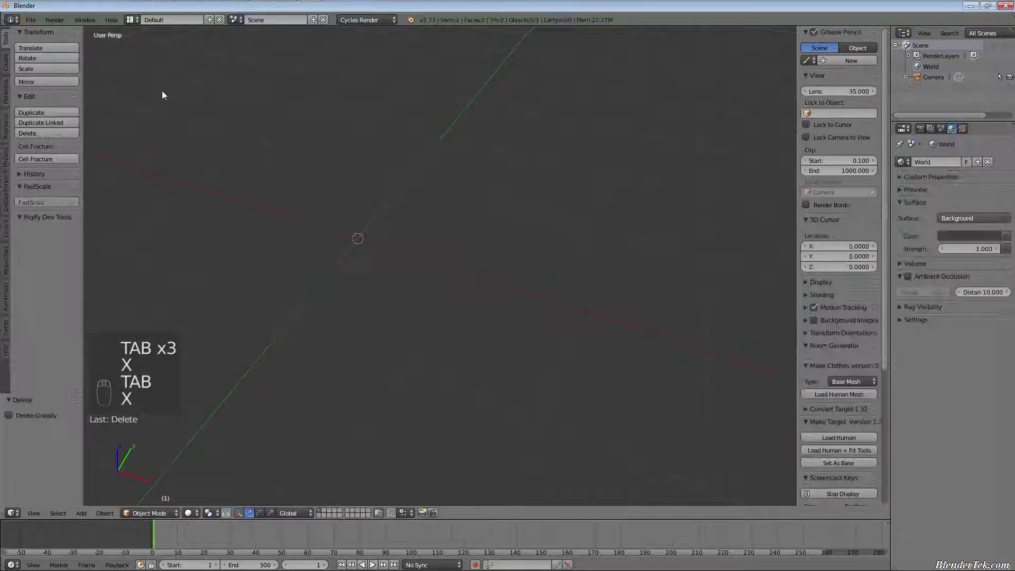
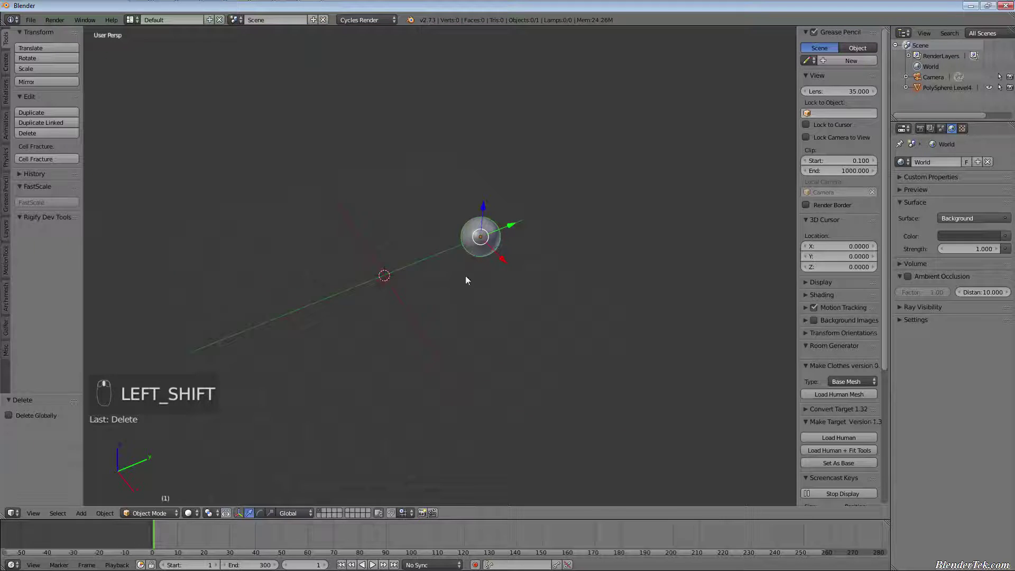
Centre on the appended PolySphere Level4, show its properties and toggle Edit Mode to inspect the mesh.
{"action": "key", "text": "shift+g"}
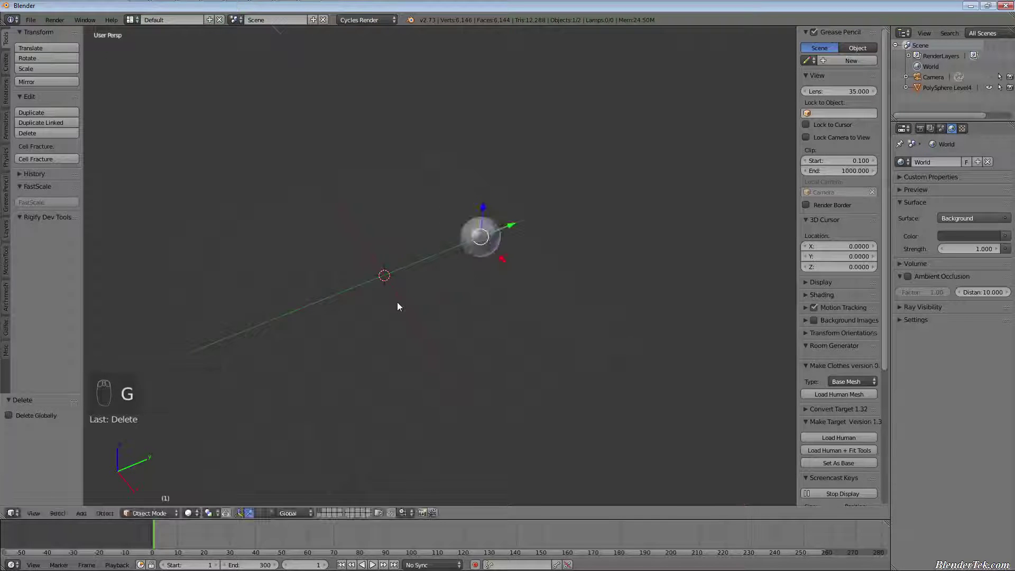
{"action": "left_click_drag", "start_coordinate": [504, 233], "coordinate": [419, 259]}
{"action": "key", "text": "Tab"}
{"action": "key", "text": "x"}
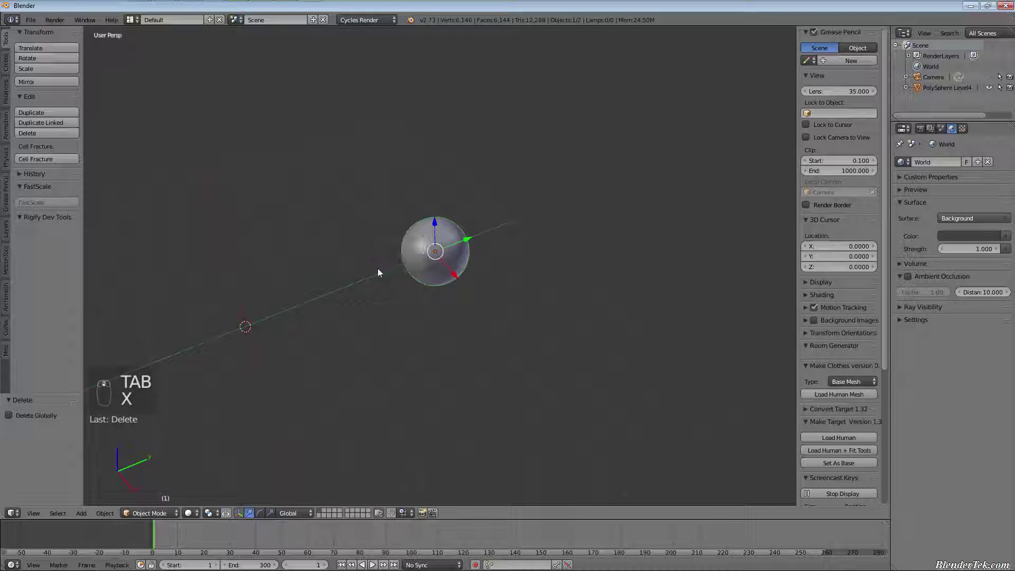
{"action": "key", "text": "Tab"}
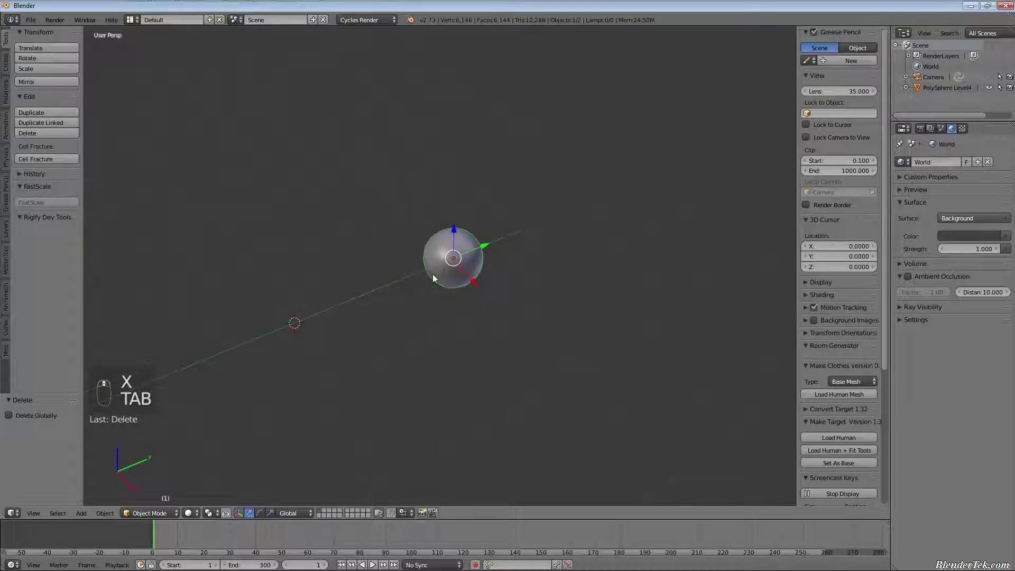
{"action": "key", "text": "Tab"}
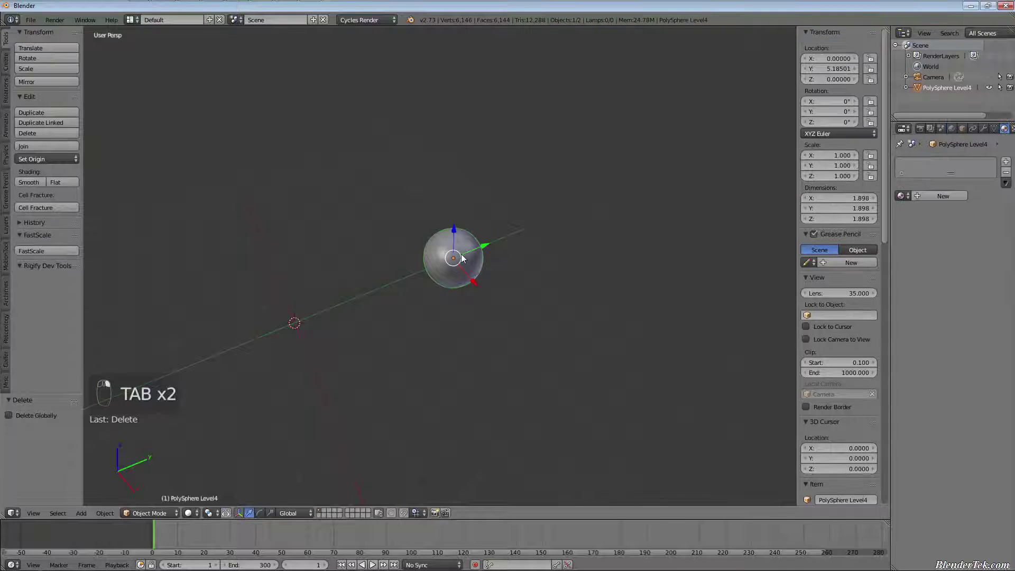
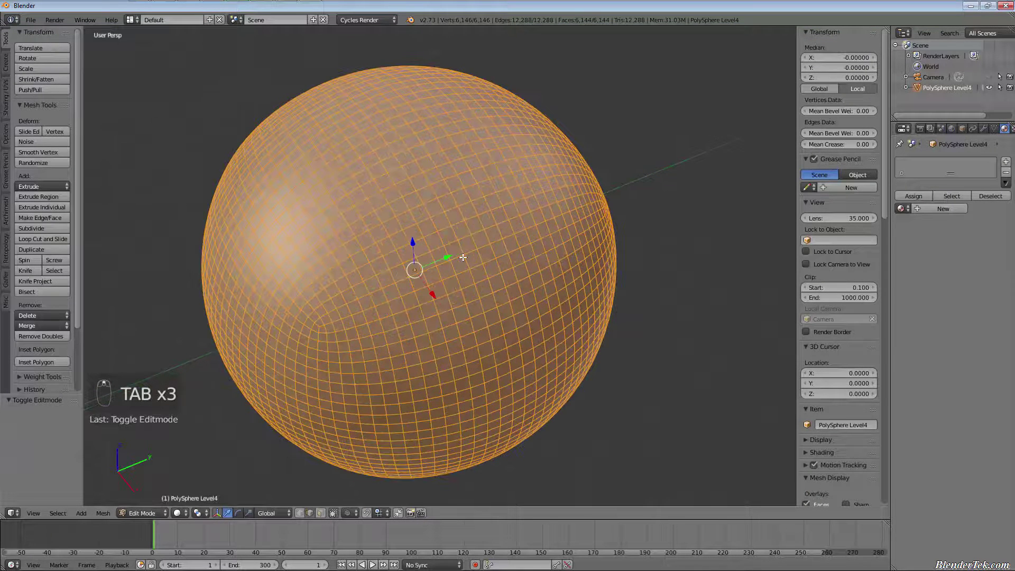
{"action": "key", "text": "Tab"}
{"action": "key", "text": "Tab"}
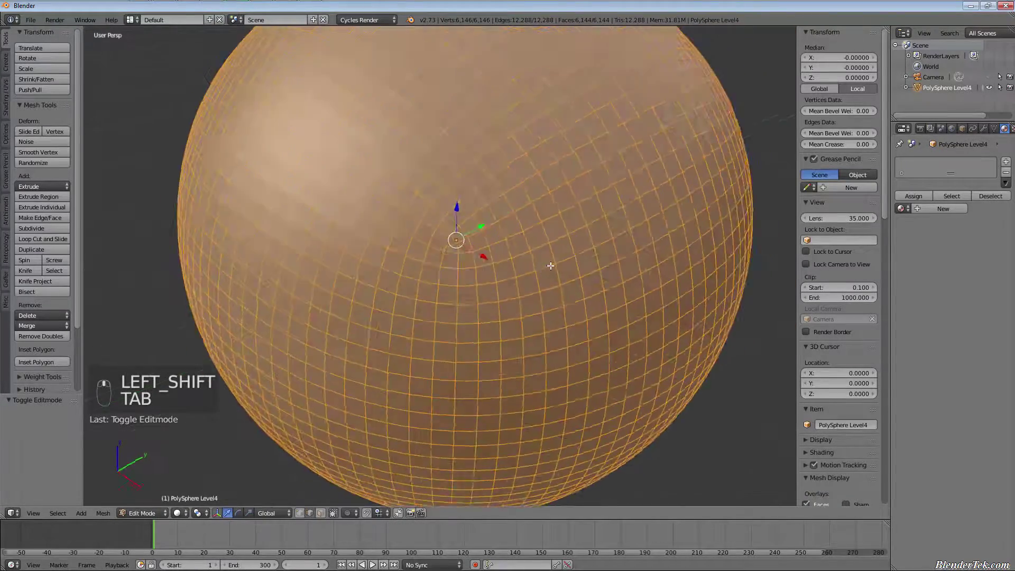
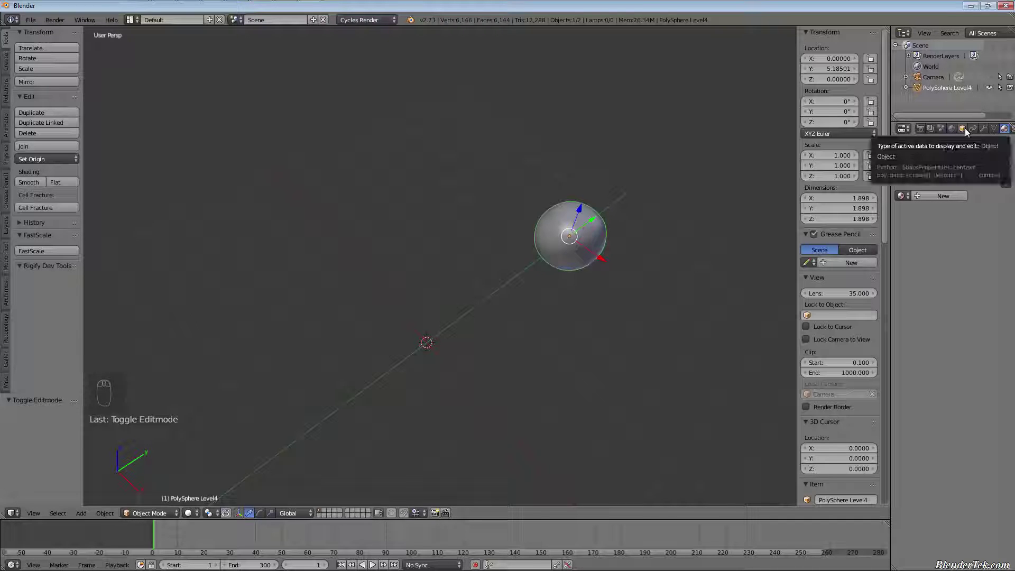
Delete the appended sphere, leaving only the camera, before appending Scene.001.
{"action": "left_click_drag", "start_coordinate": [970, 134], "coordinate": [986, 377]}
{"action": "middle_click", "coordinate": [985, 377]}
{"action": "left_click_drag", "start_coordinate": [984, 376], "coordinate": [630, 314]}
{"action": "key", "text": "shift+x"}
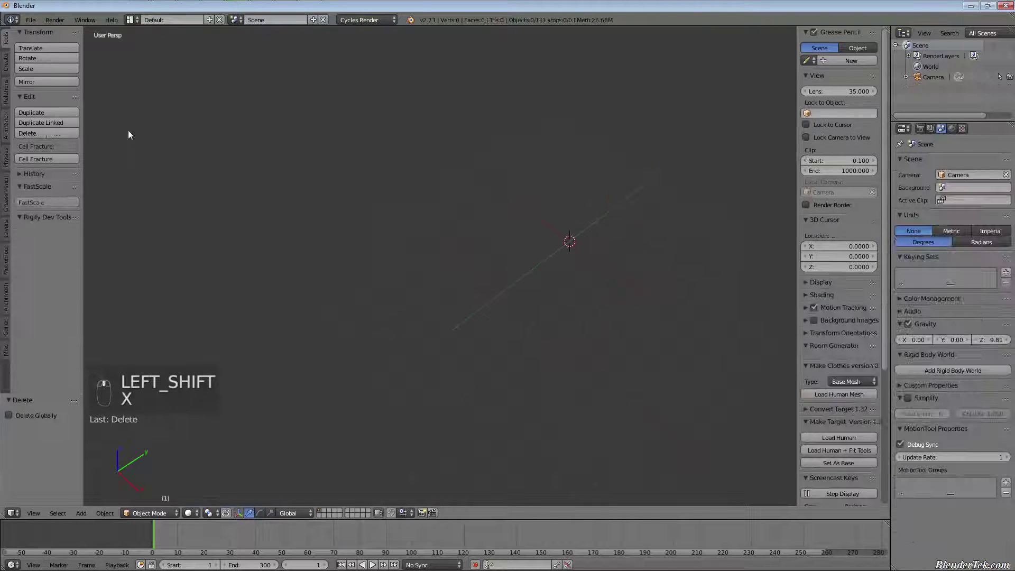
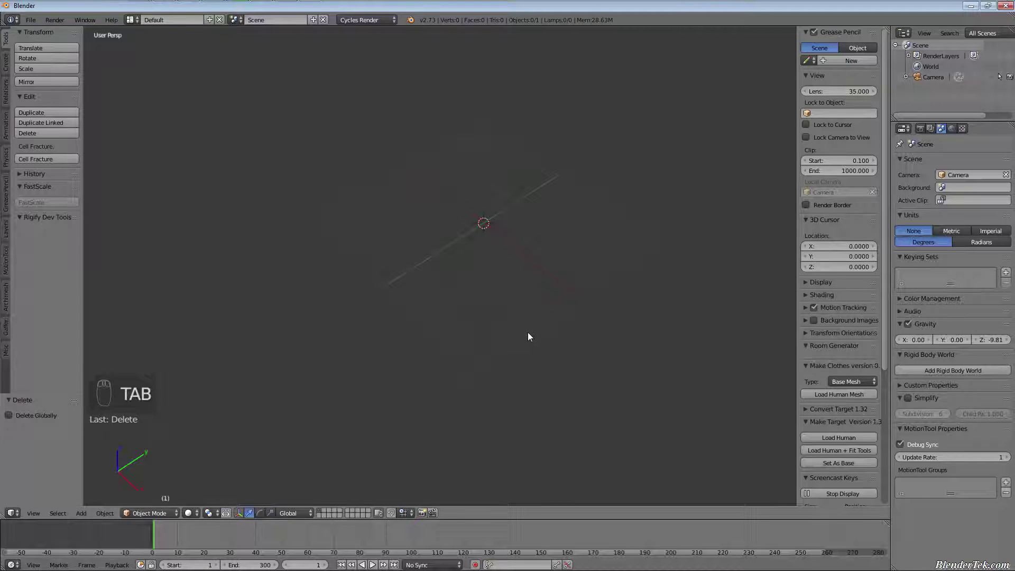
{"action": "left_click_drag", "start_coordinate": [516, 333], "coordinate": [410, 298]}
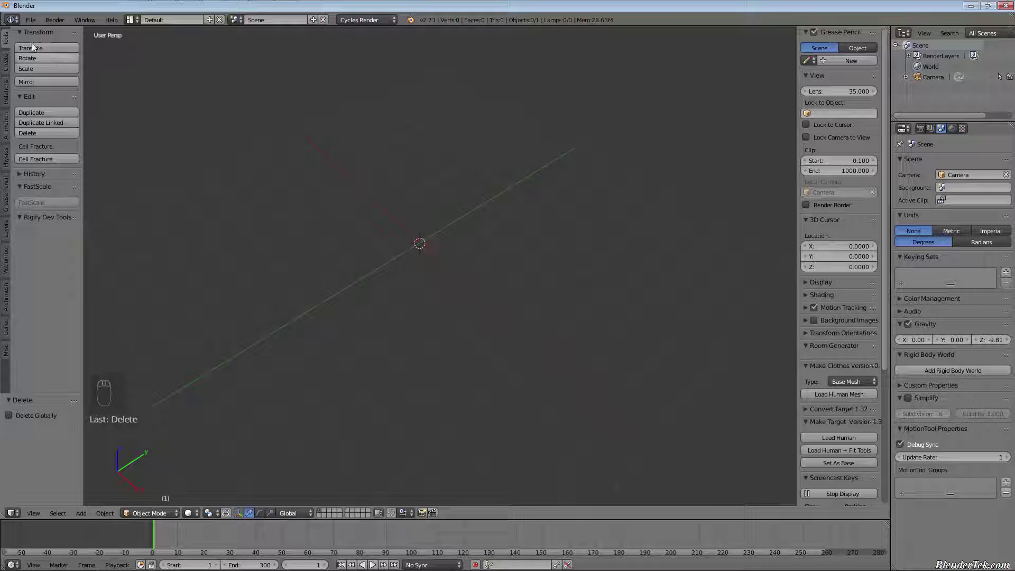
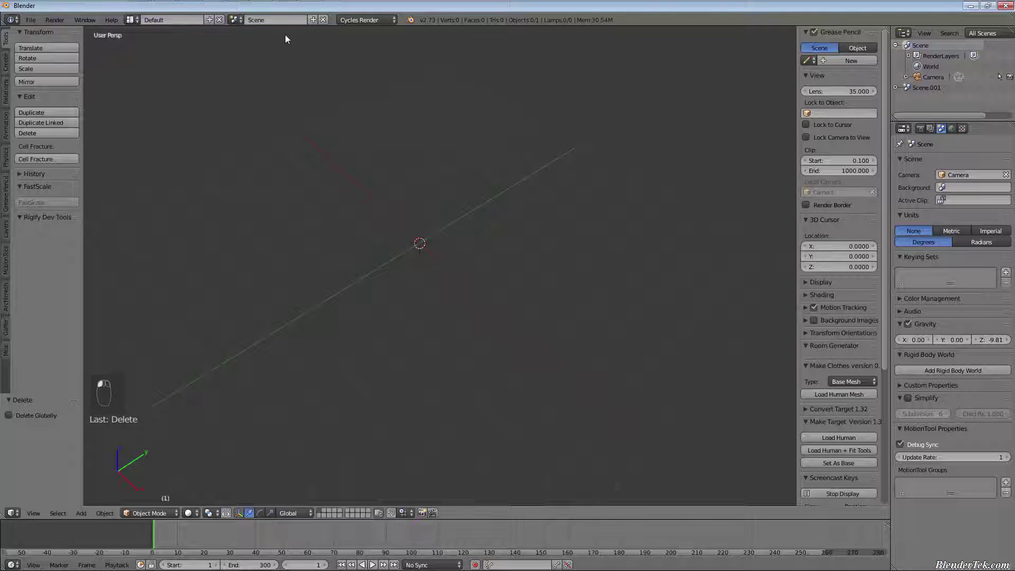
Switch to Scene.001 and toggle Edit Mode on the top PolySphere to check its mesh.
{"action": "left_click_drag", "start_coordinate": [237, 18], "coordinate": [249, 47]}
{"action": "middle_click", "coordinate": [363, 297]}
{"action": "left_click_drag", "start_coordinate": [363, 297], "coordinate": [681, 102]}
{"action": "key", "text": "Tab"}
{"action": "key", "text": "Tab"}
{"action": "key", "text": "Tab"}
{"action": "key", "text": "Tab"}
{"action": "key", "text": "Tab"}
{"action": "key", "text": "Tab"}
{"action": "key", "text": "Tab"}
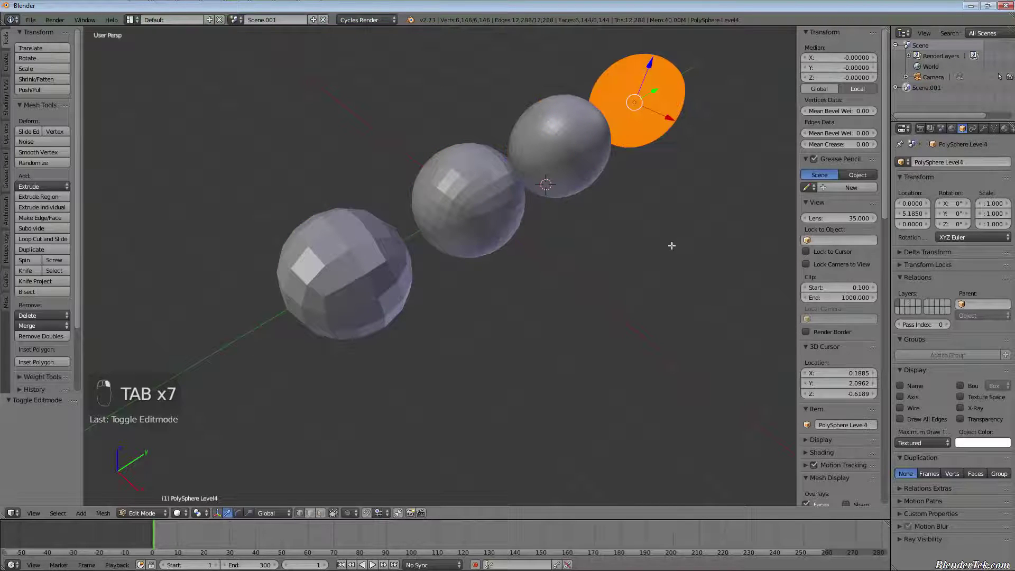
{"action": "key", "text": "Tab"}
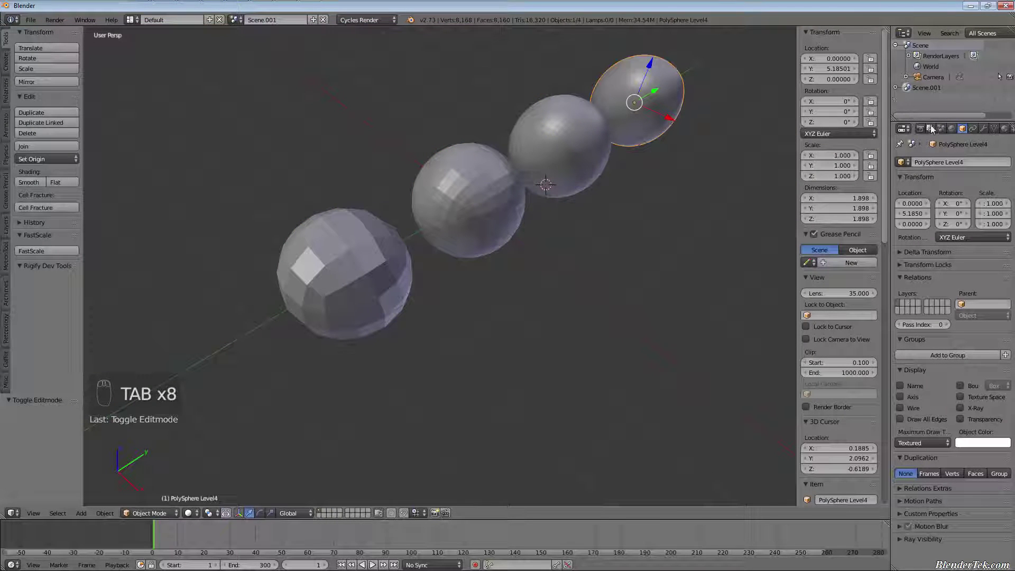
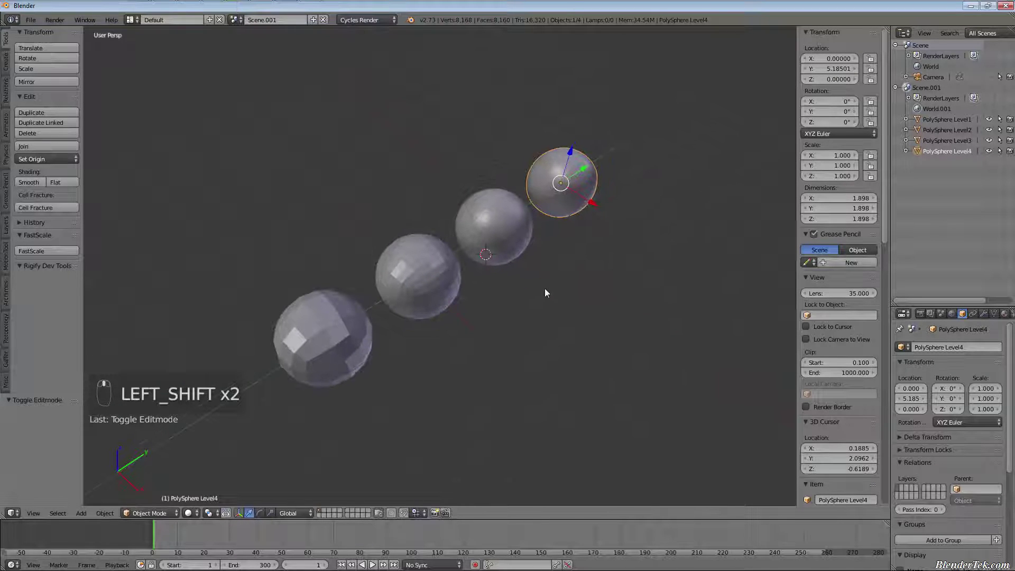
Box-select all four PolySpheres, Level1 through Level4, in the row.
{"action": "left_click", "coordinate": [293, 353]}
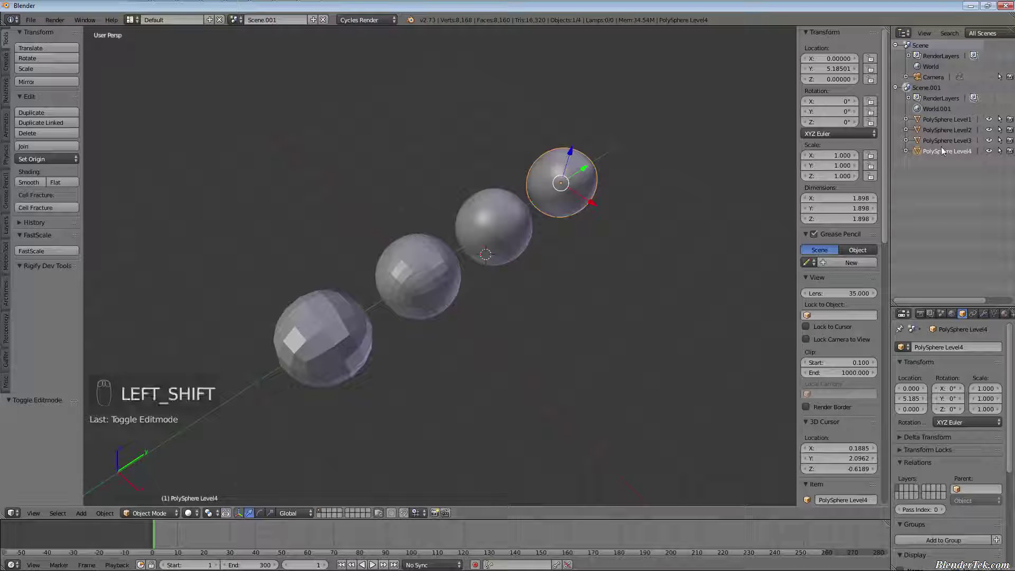
{"action": "left_click_drag", "start_coordinate": [947, 142], "coordinate": [550, 311]}
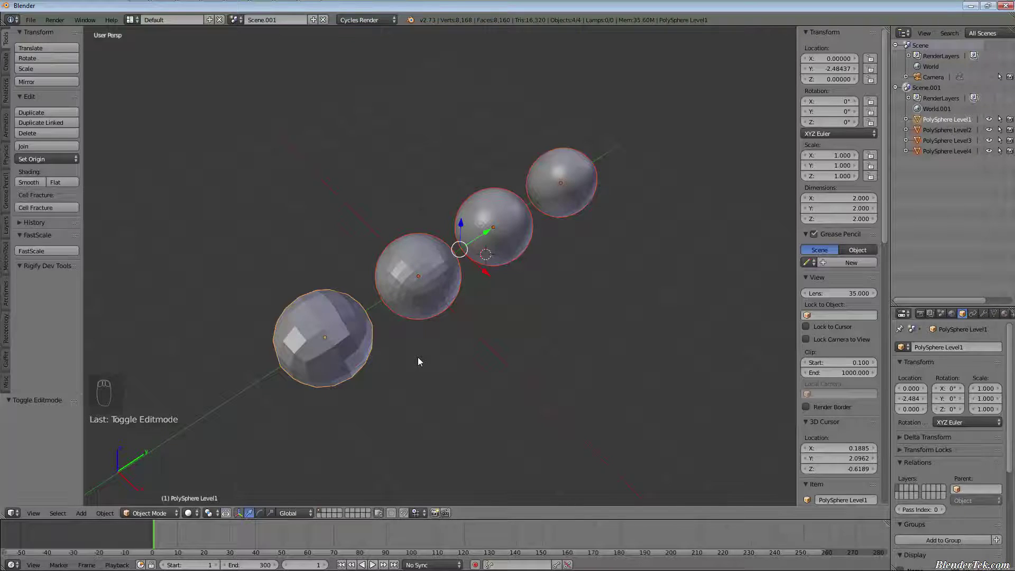
Drag PolySphere Level1 from Scene.001 onto the original Scene in the Outliner.
{"action": "key", "text": "Tab"}
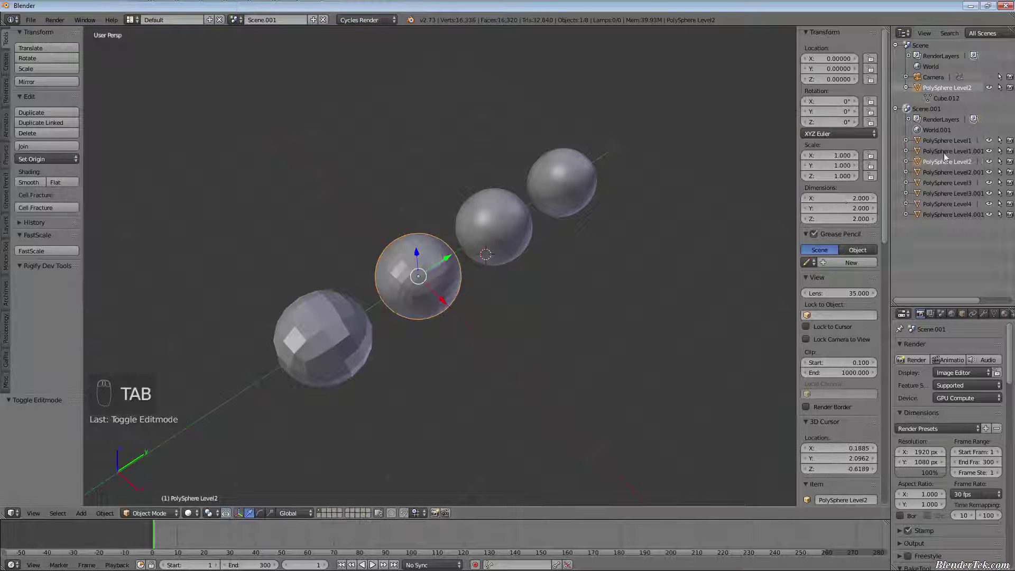
{"action": "left_click_drag", "start_coordinate": [943, 156], "coordinate": [920, 152]}
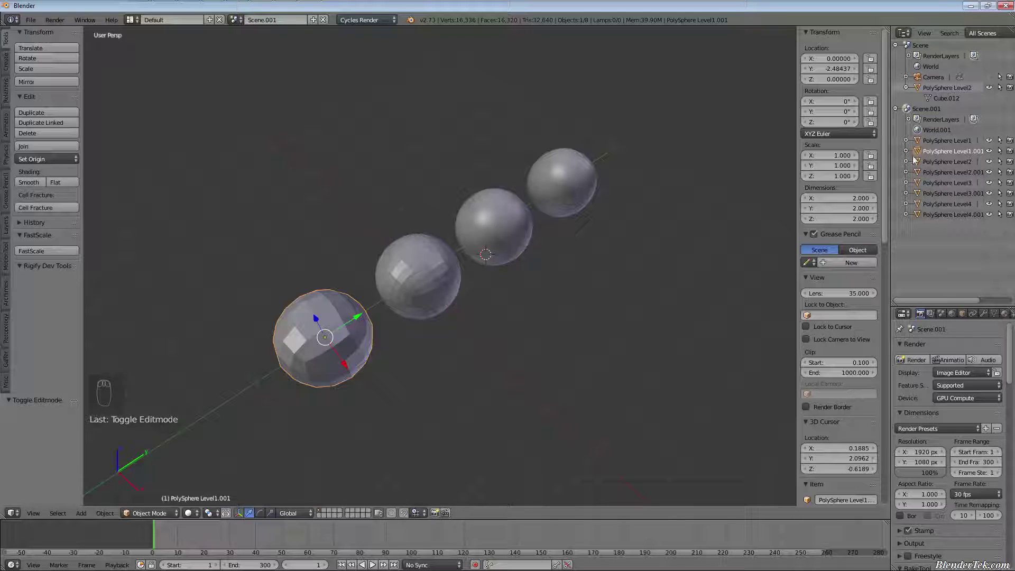
{"action": "left_click_drag", "start_coordinate": [920, 160], "coordinate": [909, 58]}
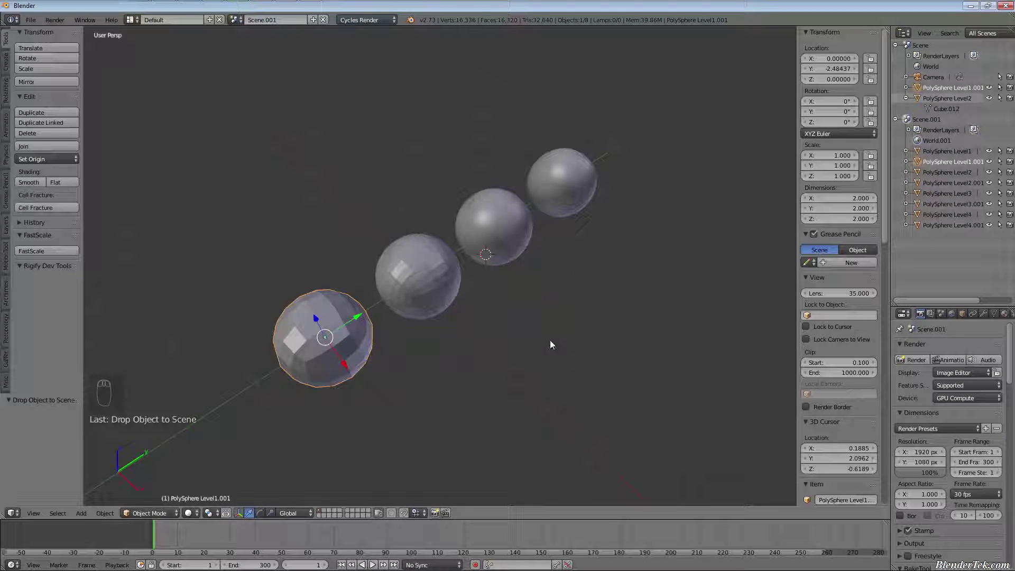
Select all remaining spheres in Scene.001 and delete them, leaving it empty.
{"action": "key", "text": "a"}
{"action": "key", "text": "a"}
{"action": "key", "text": "x"}
{"action": "left_click_drag", "start_coordinate": [550, 273], "coordinate": [71, 82]}
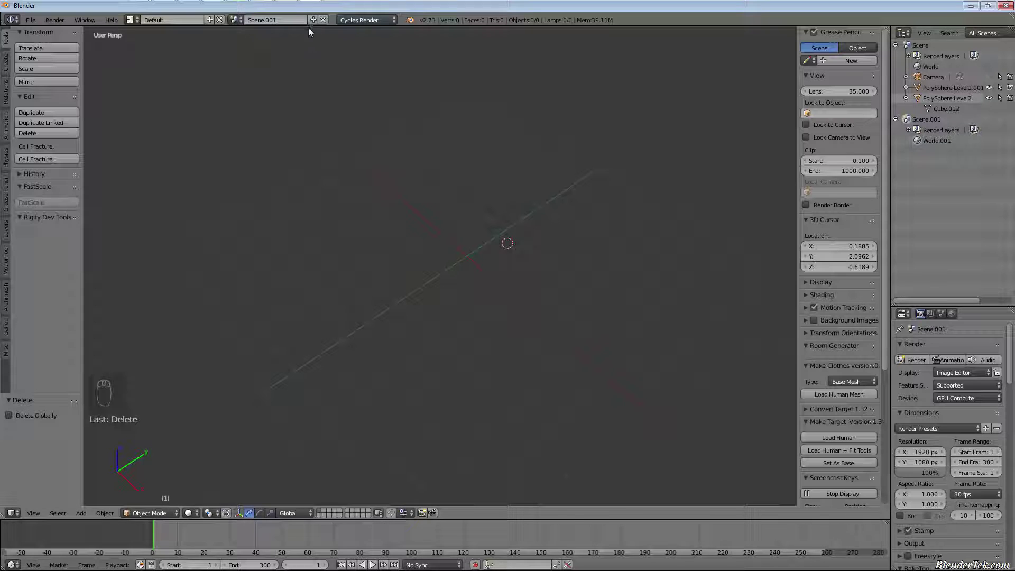
Switch back to the original Scene and toggle Edit Mode on its sphere.
{"action": "left_click_drag", "start_coordinate": [325, 23], "coordinate": [427, 307]}
{"action": "key", "text": "Tab"}
{"action": "key", "text": "Tab"}
{"action": "key", "text": "Tab"}
{"action": "key", "text": "Tab"}
{"action": "left_click_drag", "start_coordinate": [505, 303], "coordinate": [511, 375]}
Select and delete the spheres in Scene, leaving only the camera, ready to append again.
{"action": "key", "text": "a"}
{"action": "key", "text": "x"}
{"action": "key", "text": "a"}
{"action": "key", "text": "a"}
{"action": "key", "text": "x"}
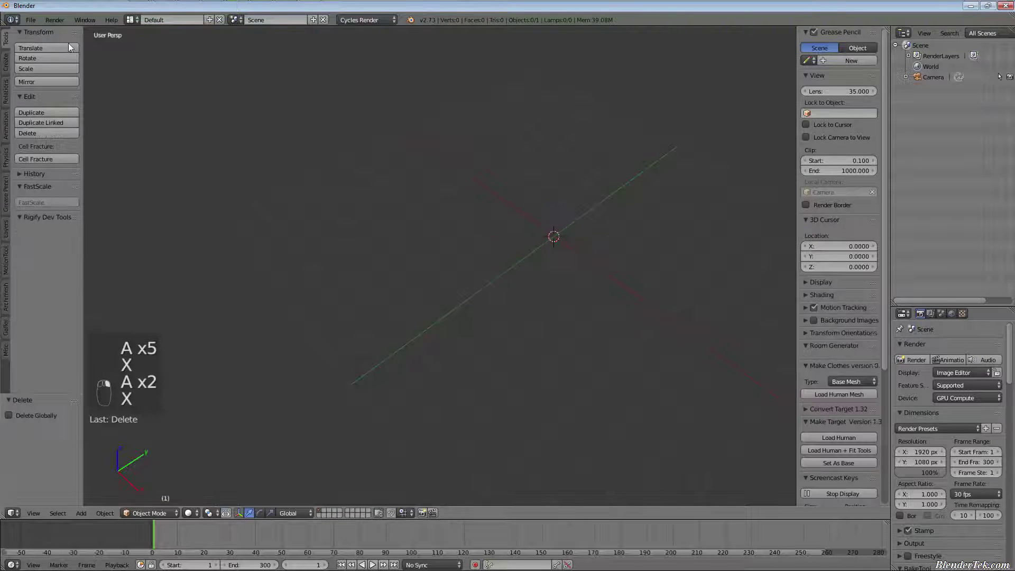
{"action": "left_click_drag", "start_coordinate": [36, 27], "coordinate": [94, 181]}
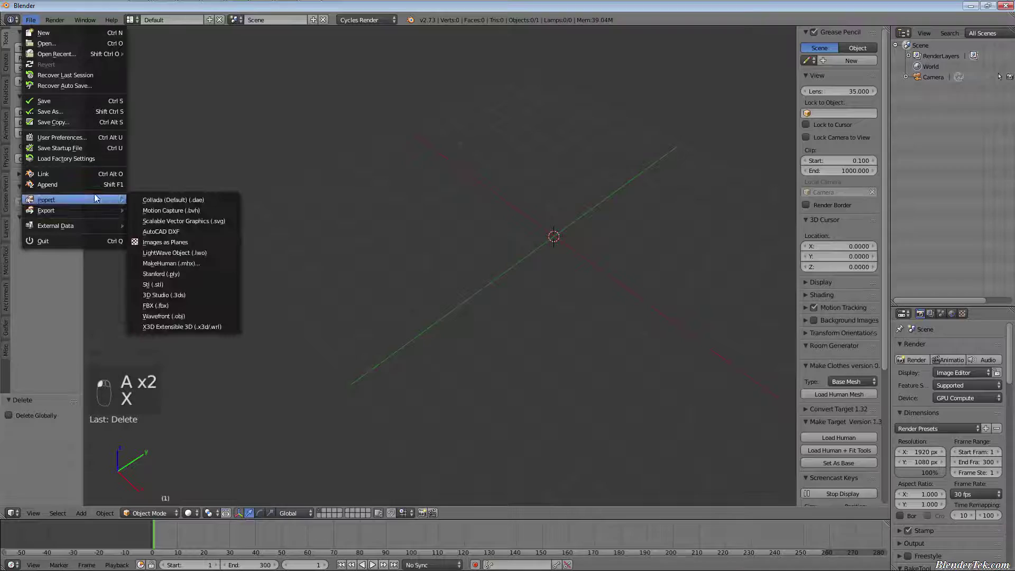
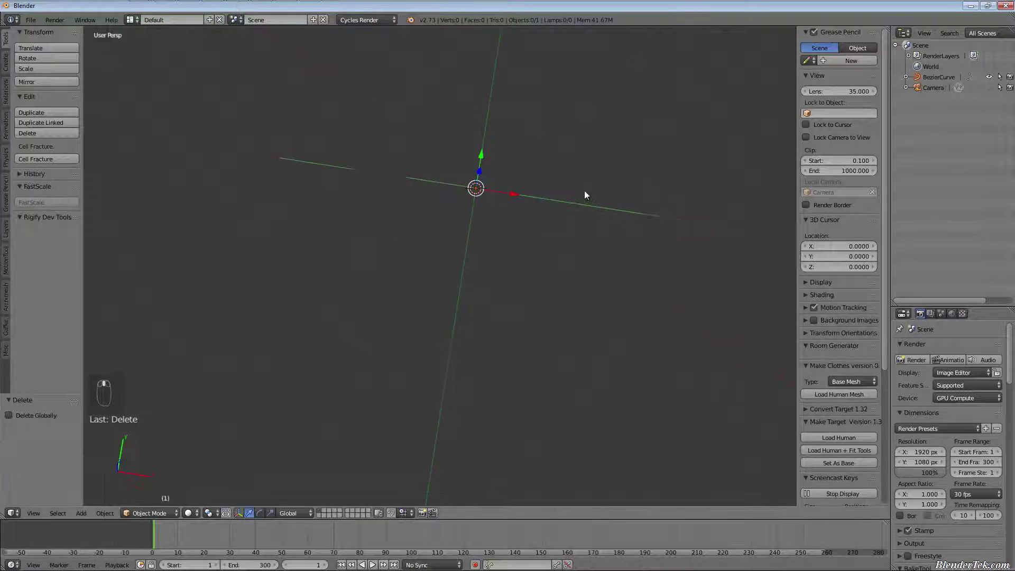
Toggle the appended BezierCurve into Edit Mode to reveal its control points.
{"action": "key", "text": "Tab"}
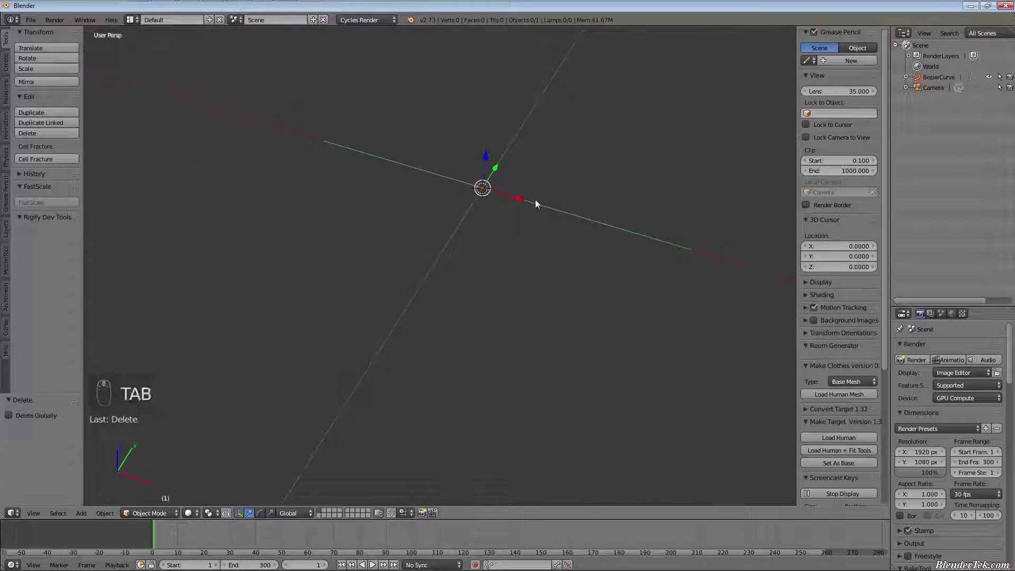
{"action": "key", "text": "Tab"}
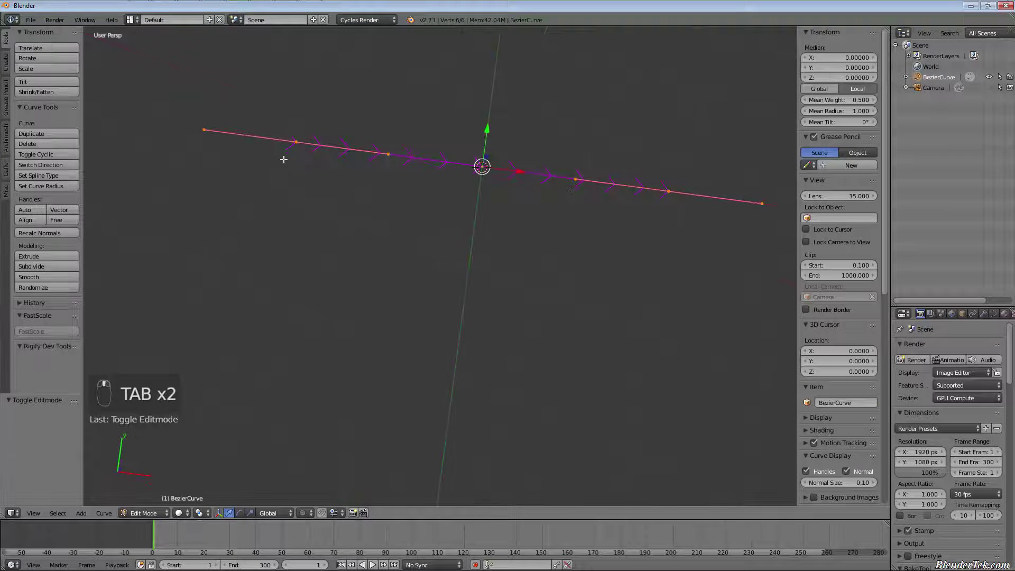